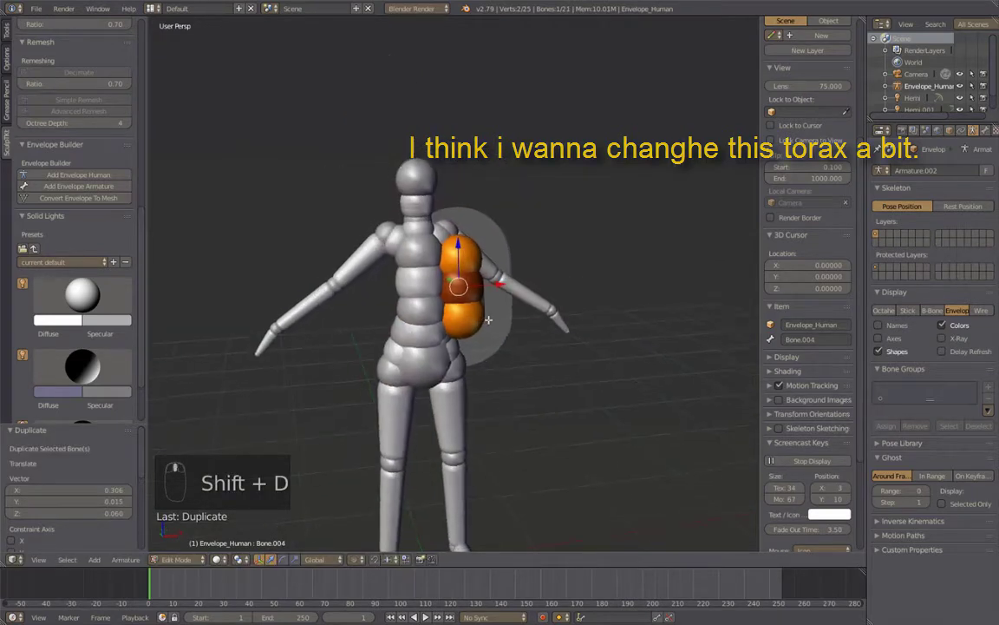
Symmetrize the duplicated torso bones, undo the mirror, and reposition the shoulder bones to broaden the chest
key(w)
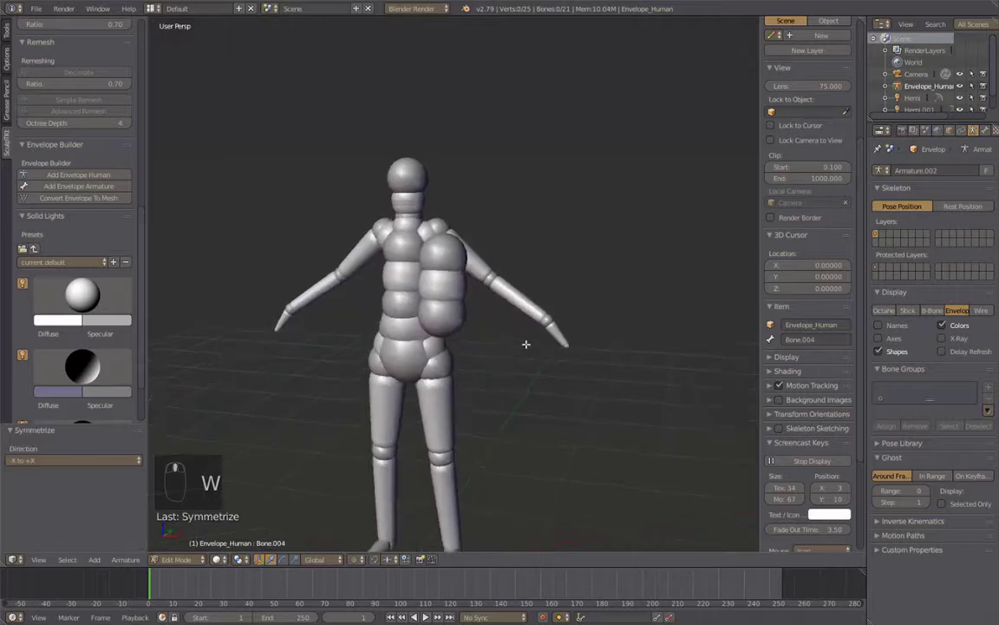
key(ctrl+z)
key(ctrl+z)
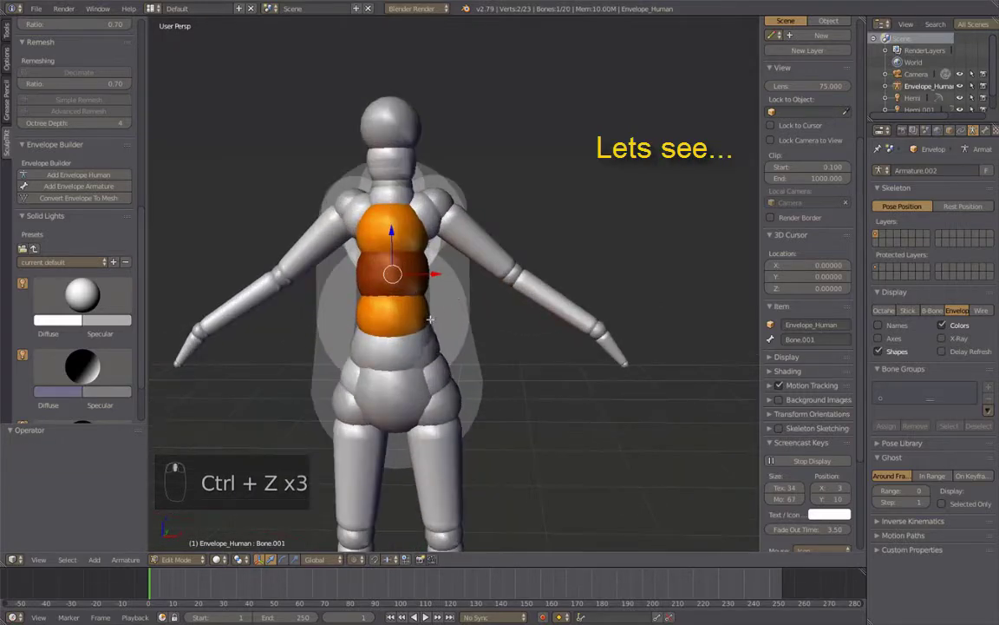
key(shift+e)
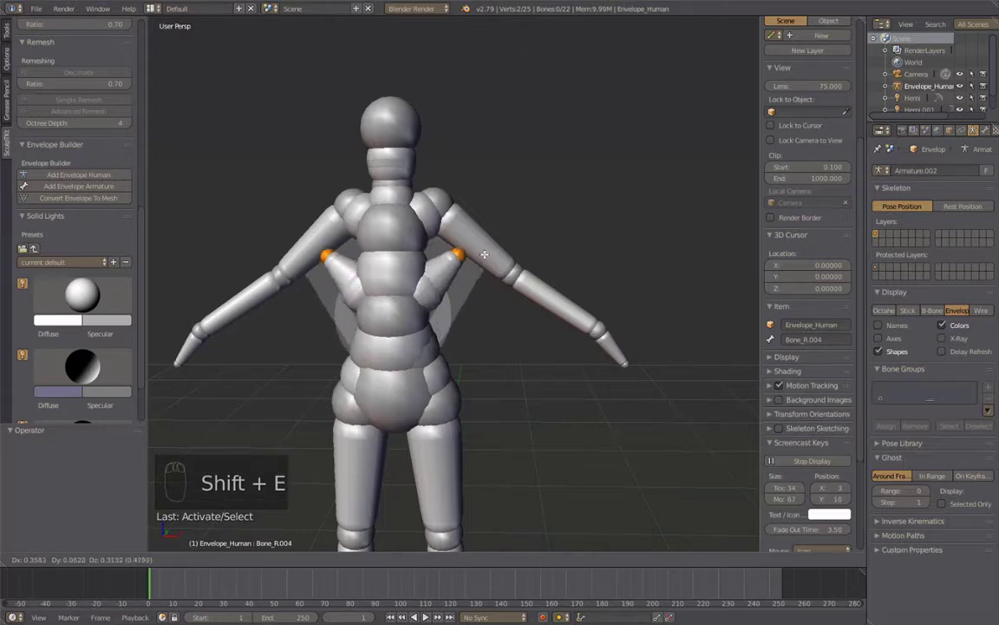
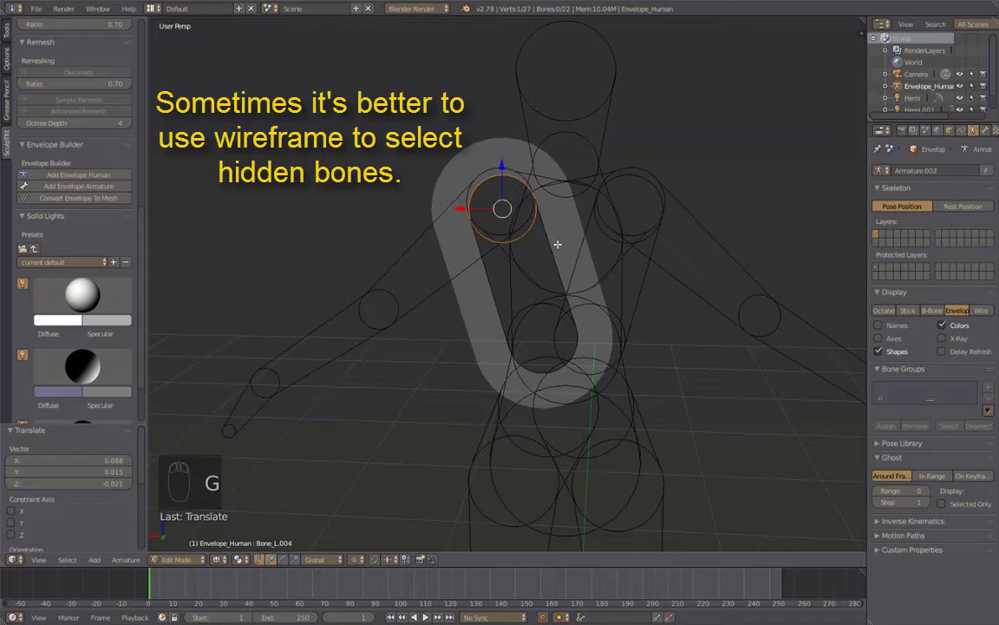
Back in solid shading, slide the selected shoulder bone sideways to widen the upper chest
key(z)
key(g)
key(g)
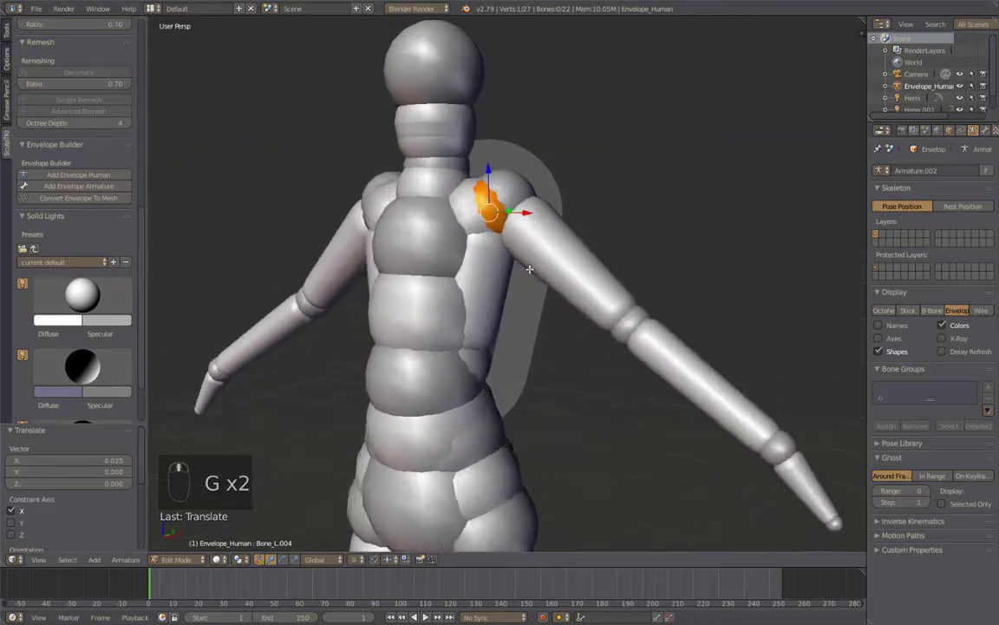
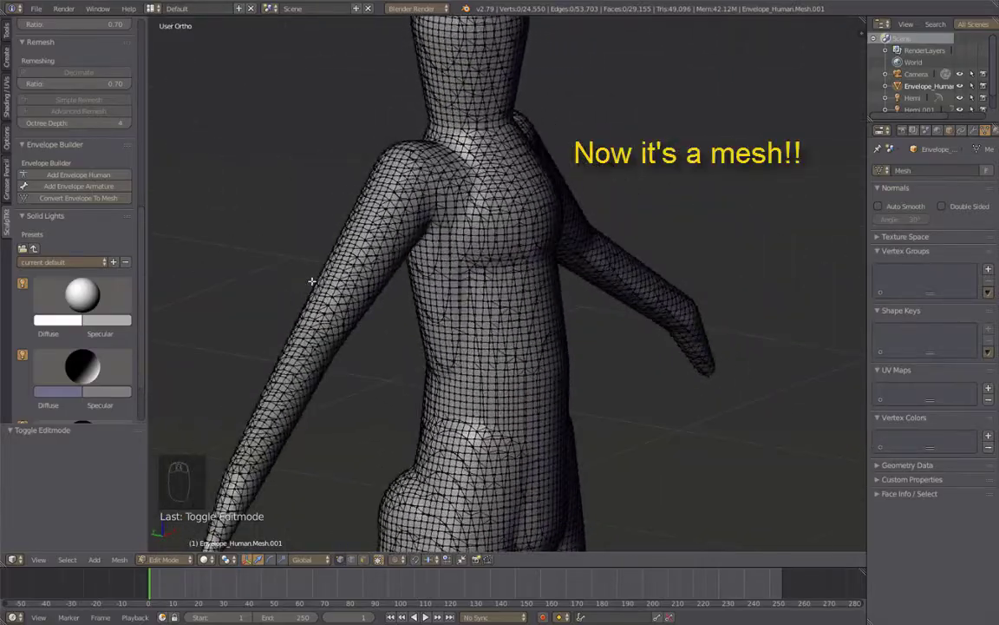
Leave Edit Mode, enter Sculpt on the converted body via the SculpTKt pie menu, and set the brush size
key(Tab)
drag(302, 220, 514, 190)
drag(512, 200, 205, 485)
key(alt+w)
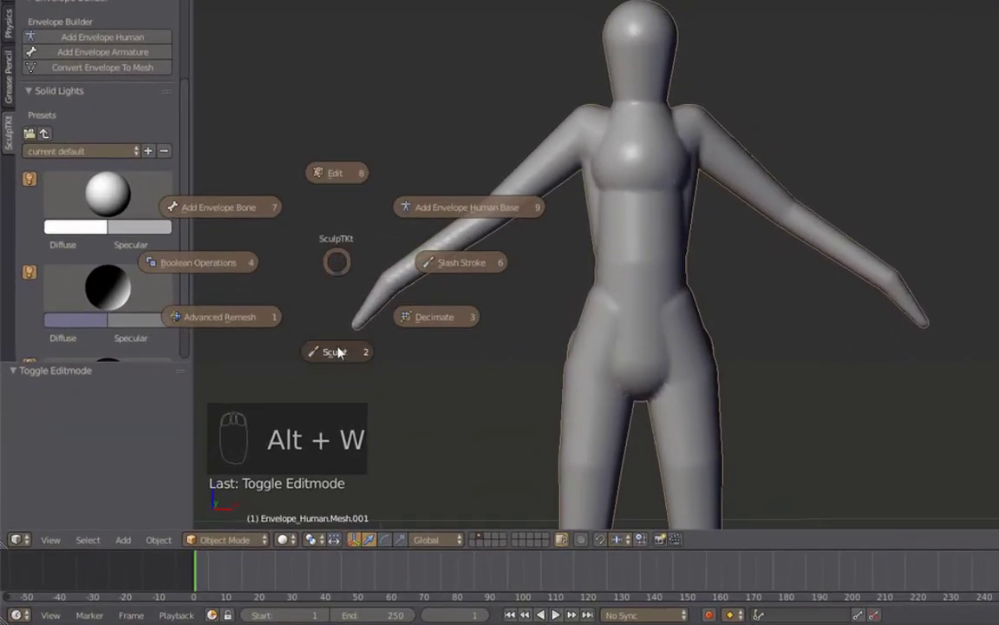
key(f)
drag(479, 263, 505, 270)
drag(545, 274, 214, 499)
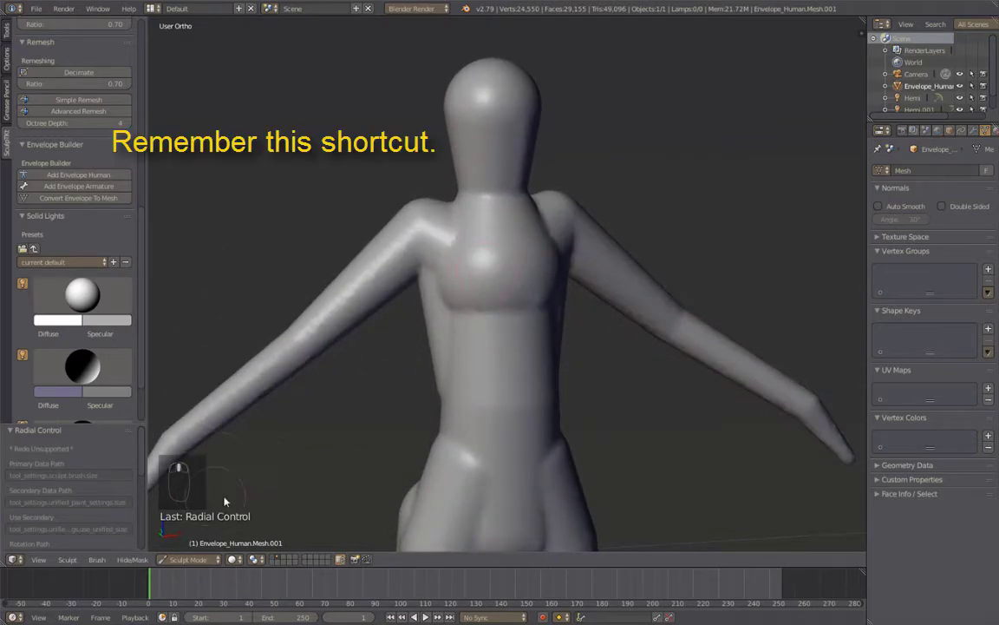
Dismiss the sculpt options panel and test strokes on the upper chest, undoing them
key(alt+w)
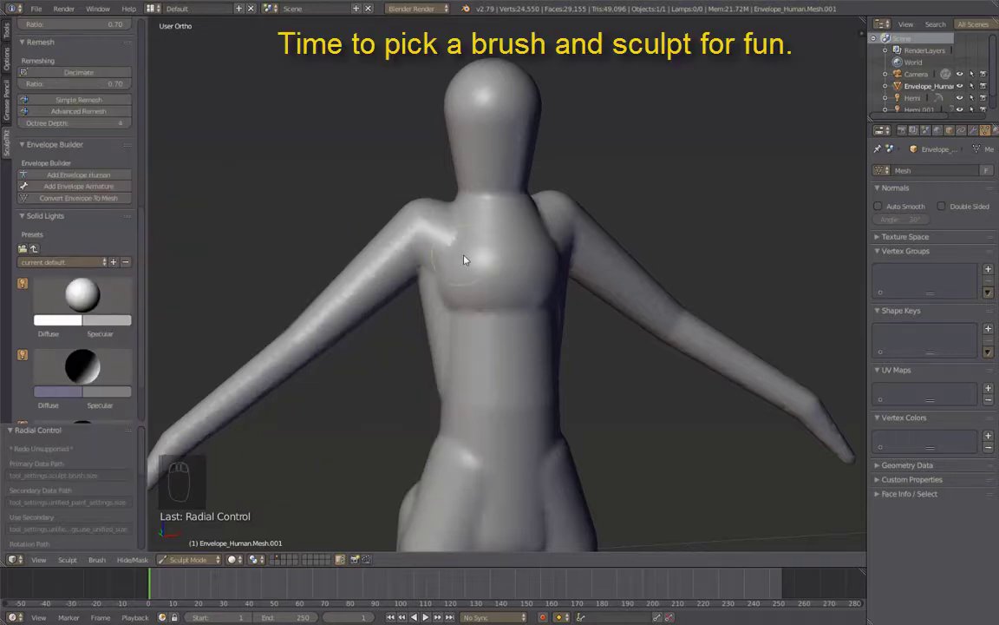
key(f)
drag(484, 246, 472, 290)
middle_click(472, 291)
click(466, 296)
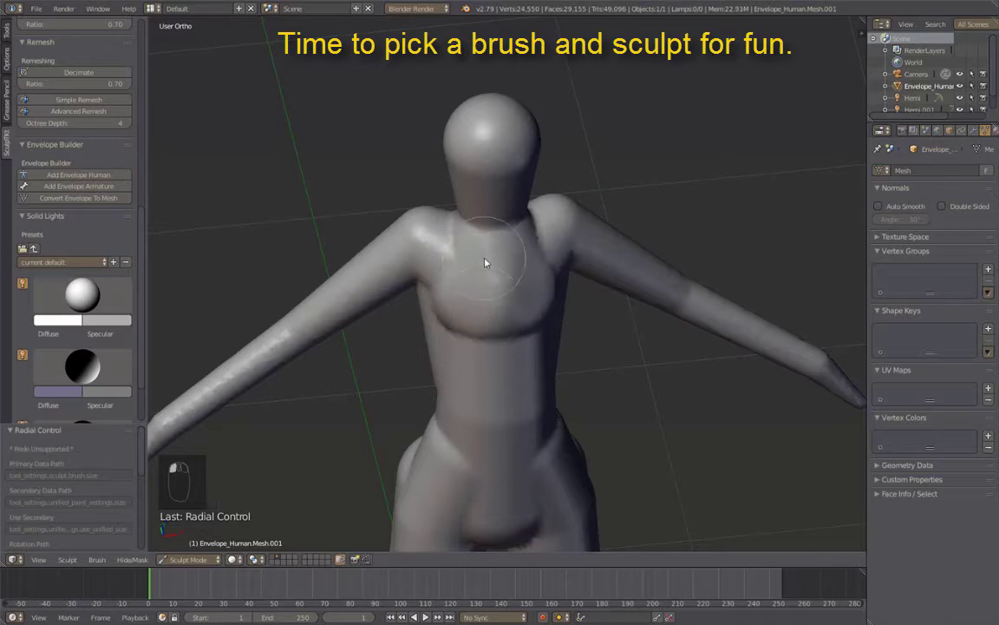
key(ctrl+z)
key(ctrl+z)
Sculpt the chest, shoulders and upper torso into smoother forms from several angles
middle_click(550, 248)
drag(539, 300, 593, 316)
middle_click(513, 313)
drag(566, 327, 526, 261)
middle_click(527, 260)
Pick the Scrape/Peaks brush and smooth the torso surface and side of the body
key(alt+w)
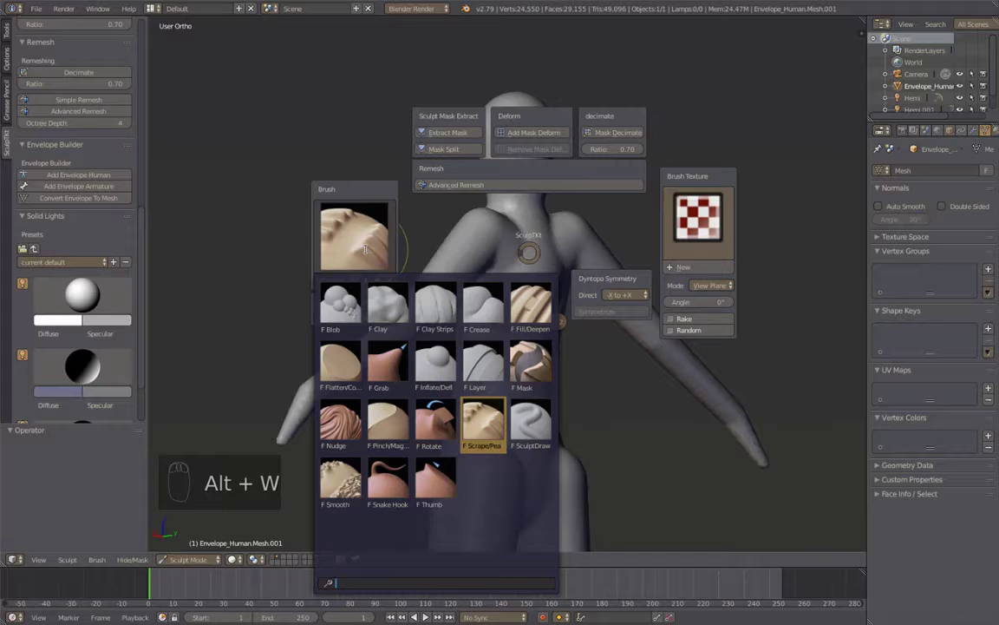
drag(526, 268, 279, 215)
drag(548, 224, 279, 215)
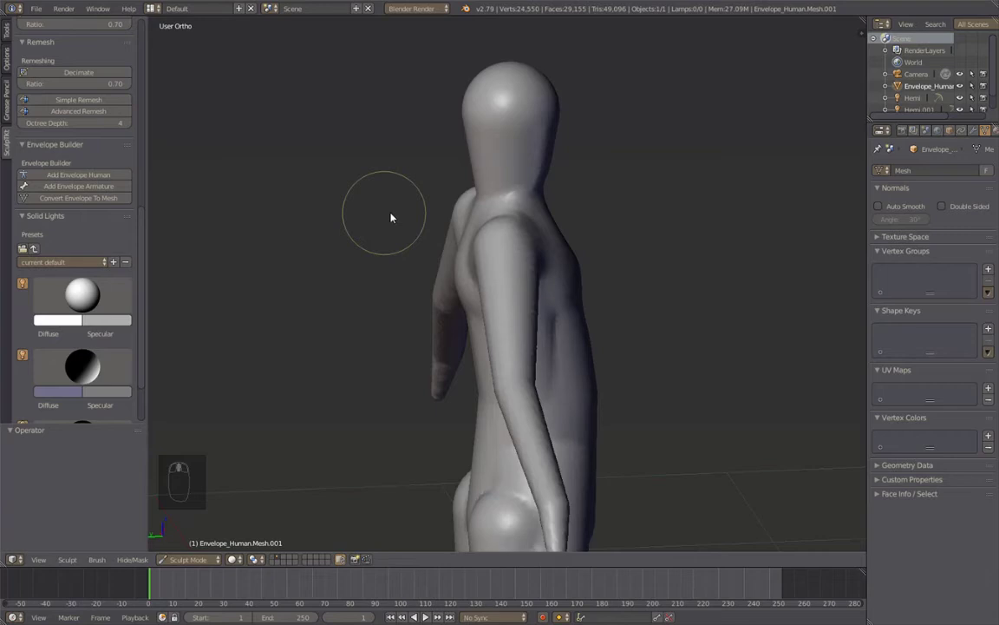
drag(473, 219, 621, 315)
middle_click(621, 315)
key(alt+w)
key(alt+w)
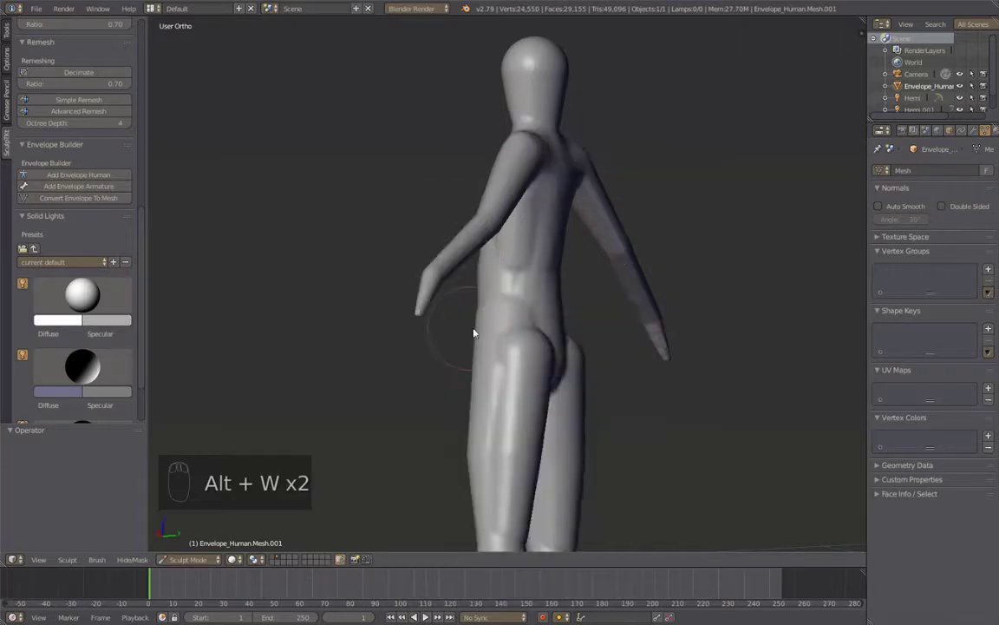
Smooth the hips, waist, thighs and lower legs into rounder shapes
drag(525, 352, 536, 329)
drag(547, 311, 521, 360)
drag(519, 386, 582, 329)
middle_click(537, 329)
drag(519, 353, 568, 425)
drag(602, 402, 532, 328)
drag(532, 329, 655, 340)
Resize the brush and shape the feet into rounded ends, then look down on the figure
key(alt+w)
middle_click(655, 341)
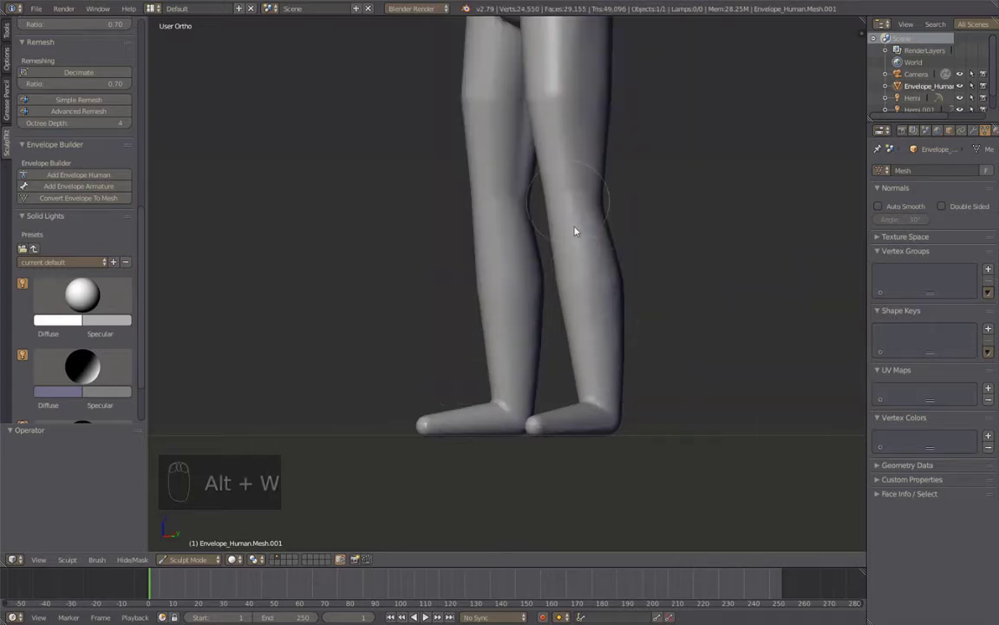
key(f)
drag(614, 298, 714, 218)
drag(648, 318, 710, 296)
middle_click(714, 218)
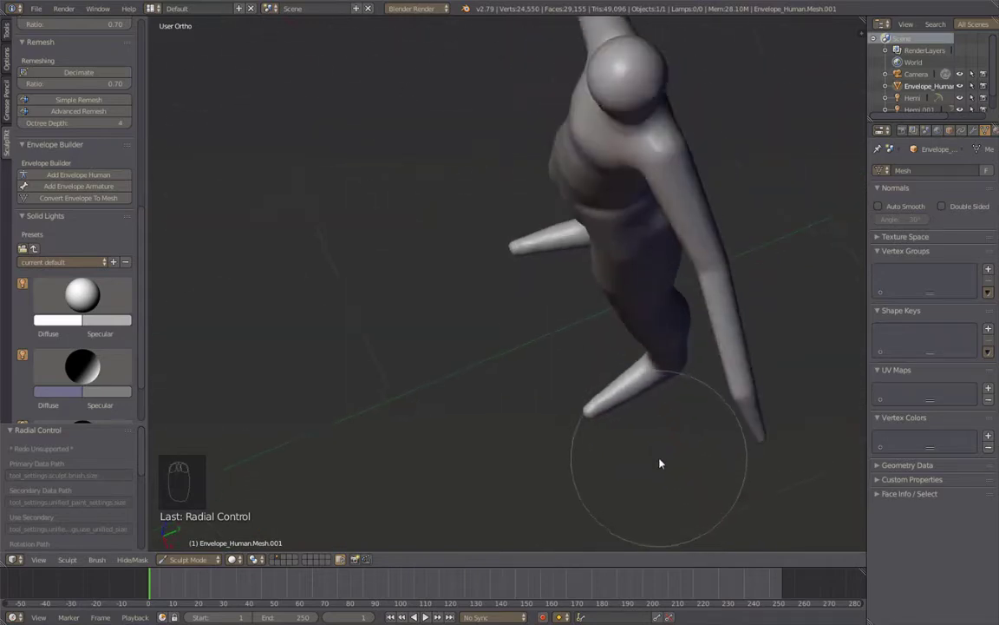
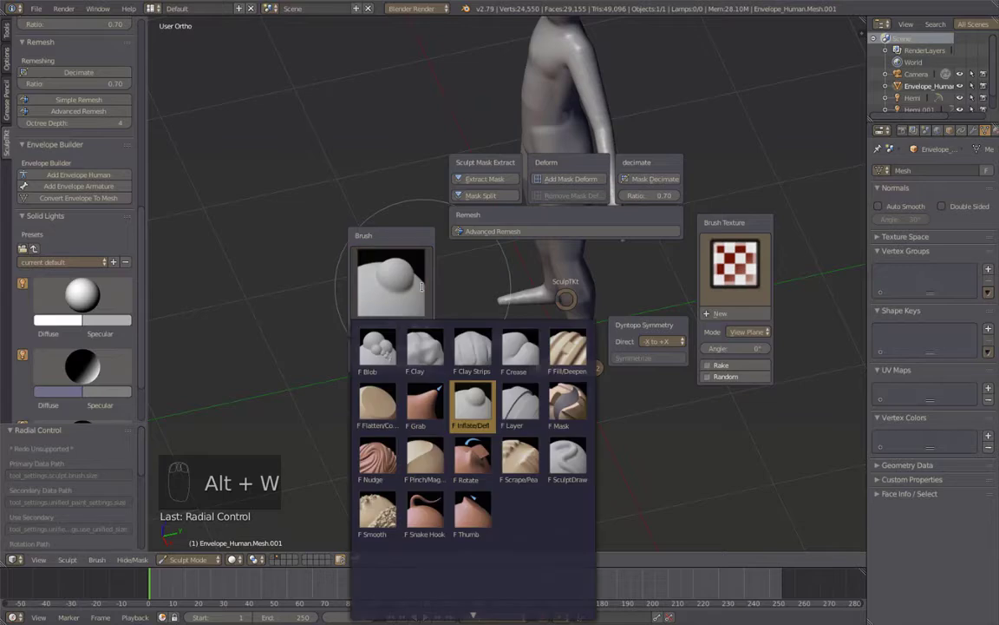
In Right Ortho side view, inflate the foot into a fuller shape
drag(463, 404, 566, 302)
drag(566, 302, 585, 220)
middle_click(585, 219)
key(KP_3)
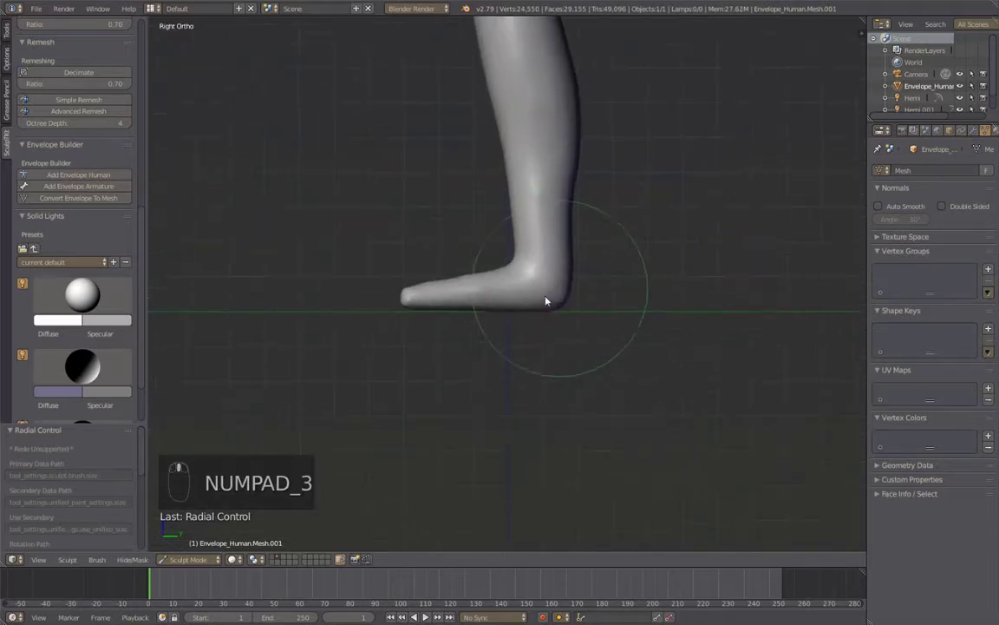
drag(546, 277, 571, 290)
Undo a stroke and lasso-mask the body so only the shins stay unmasked
key(ctrl+z)
key(shift+f)
drag(534, 314, 622, 400)
drag(622, 401, 626, 376)
drag(625, 376, 598, 436)
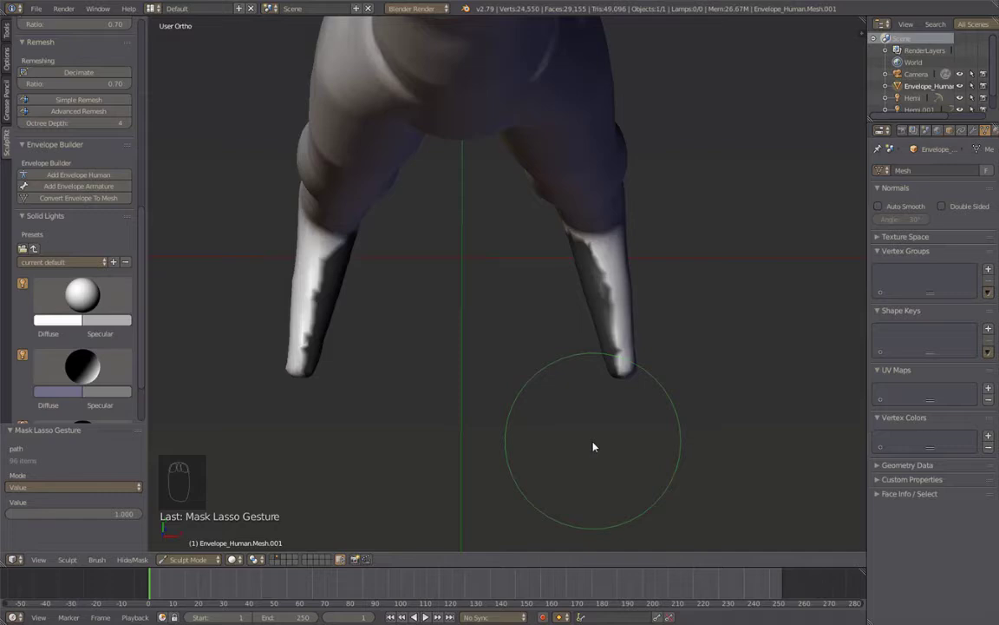
Invert the mask and pull both lower leg ends out into rough forward-pointing feet
key(ctrl+i)
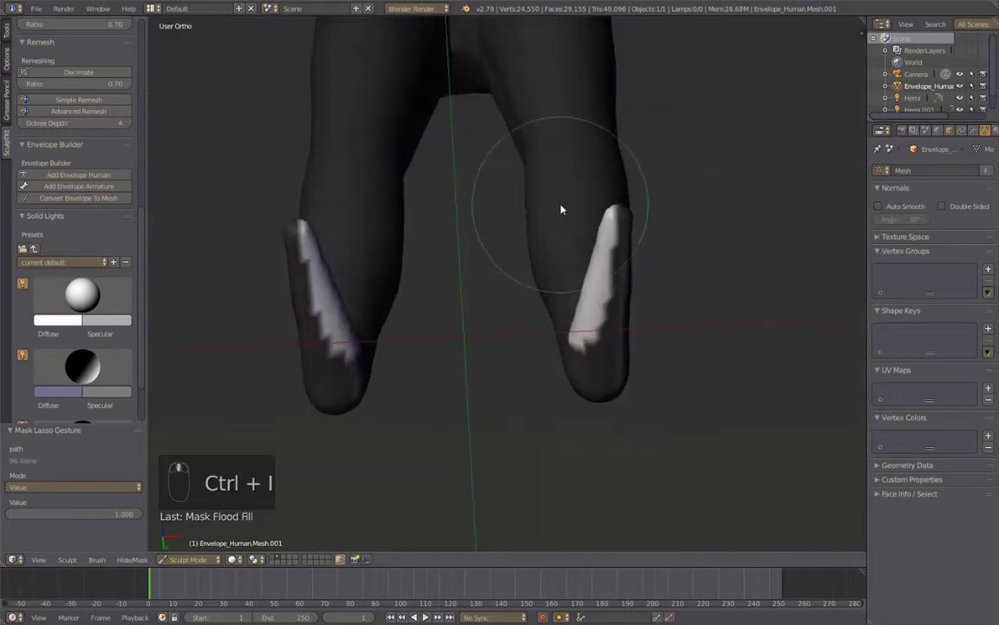
drag(584, 294, 621, 198)
drag(577, 306, 580, 211)
drag(580, 211, 607, 398)
middle_click(607, 398)
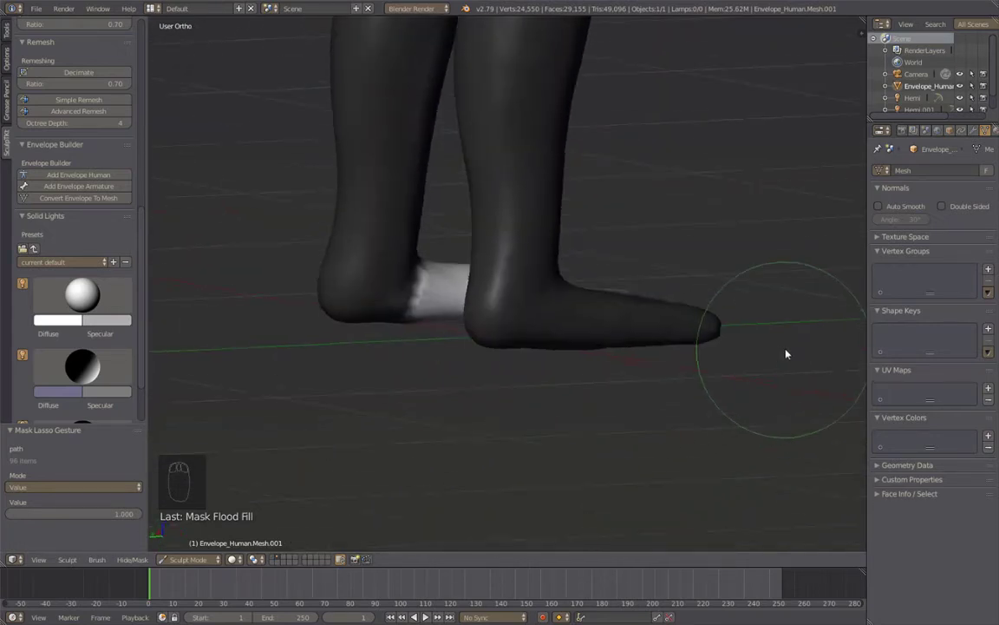
drag(431, 328, 438, 386)
middle_click(437, 387)
drag(466, 404, 612, 180)
middle_click(612, 180)
Clear the leg mask, refine a foot from below, and undo the last strokes
key(alt+i)
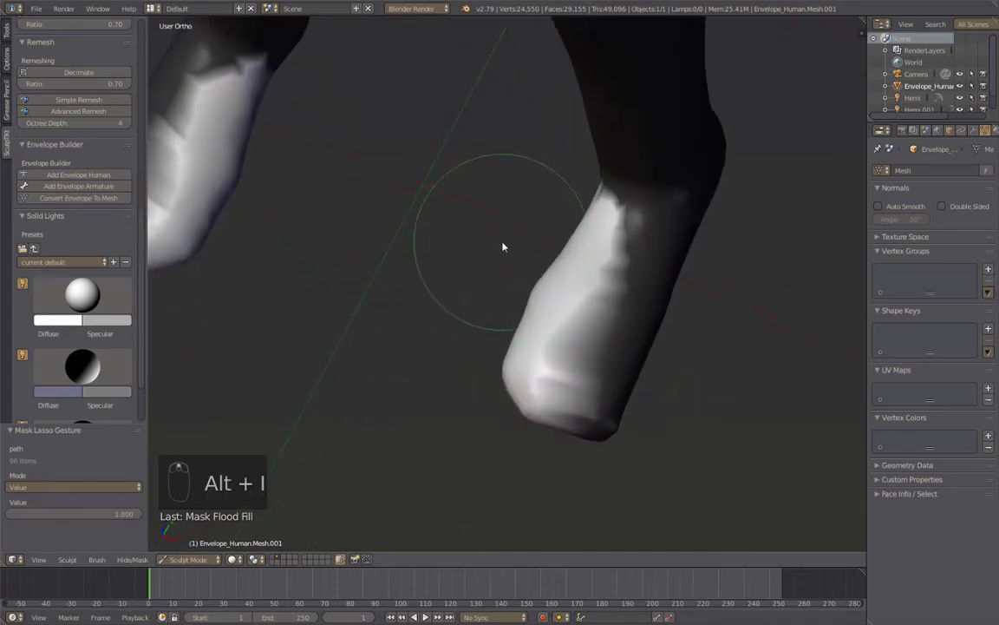
key(alt+m)
middle_click(657, 273)
drag(551, 400, 633, 455)
middle_click(635, 397)
key(ctrl+z)
key(ctrl+z)
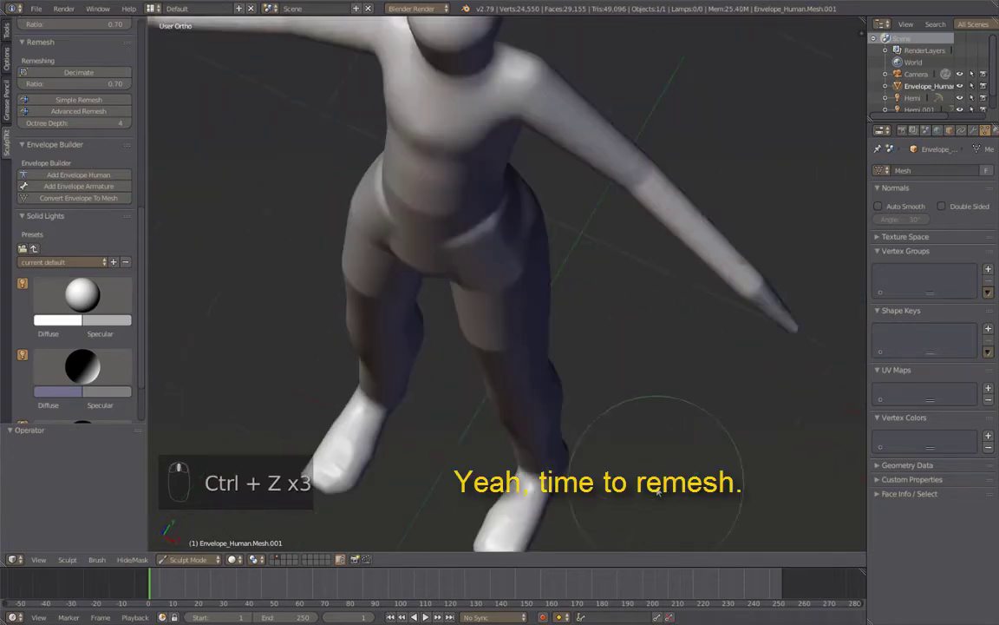
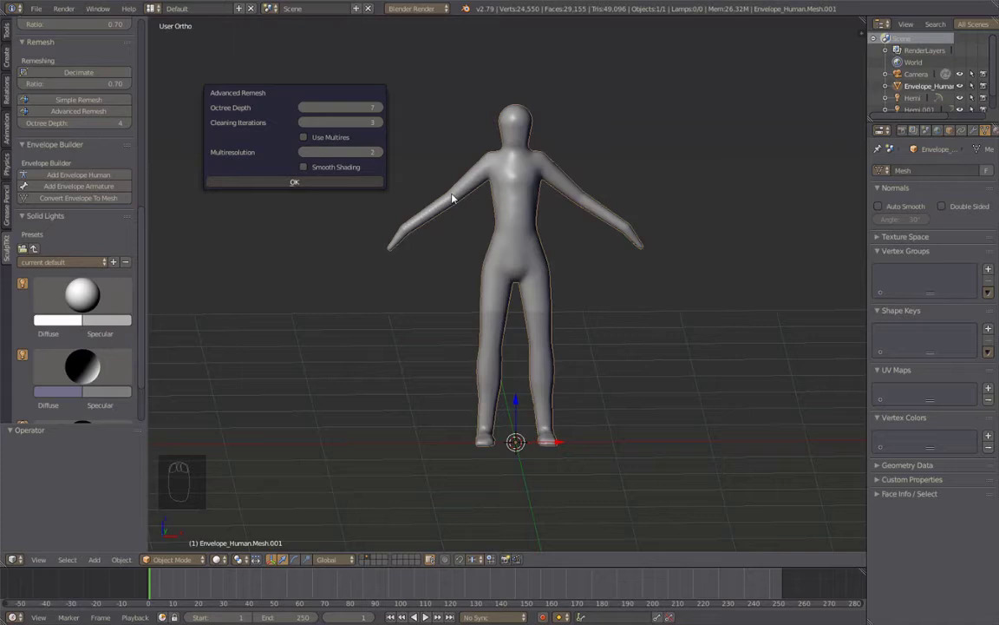
Inspect the remeshed quad topology in Edit Mode and return to sculpting the figure
key(Tab)
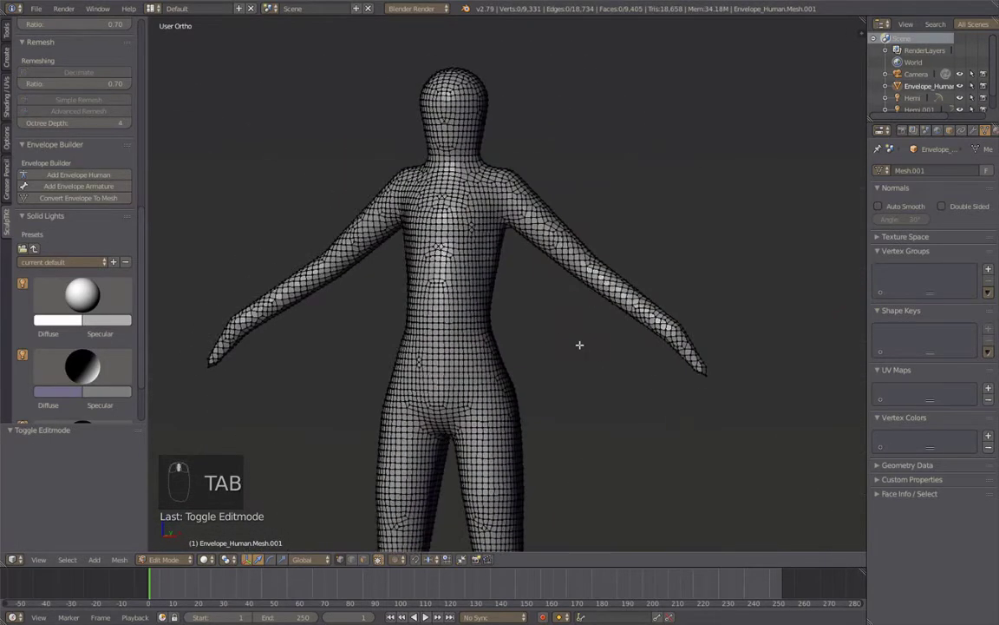
key(Tab)
drag(516, 340, 642, 277)
Return to sculpting, switch to Right Ortho side view, and set a larger brush
key(alt+w)
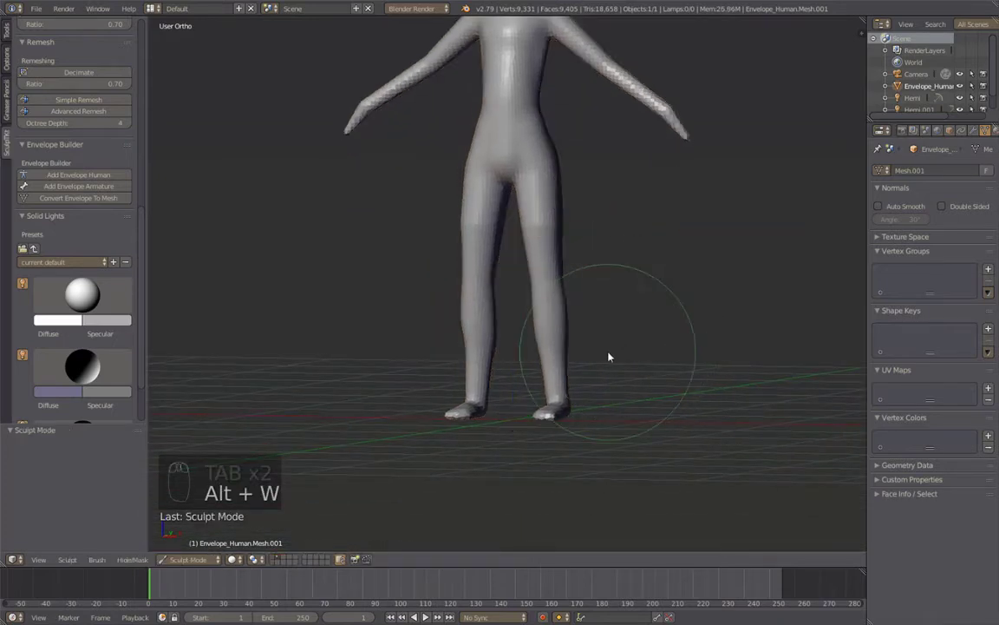
drag(598, 357, 724, 335)
middle_click(545, 345)
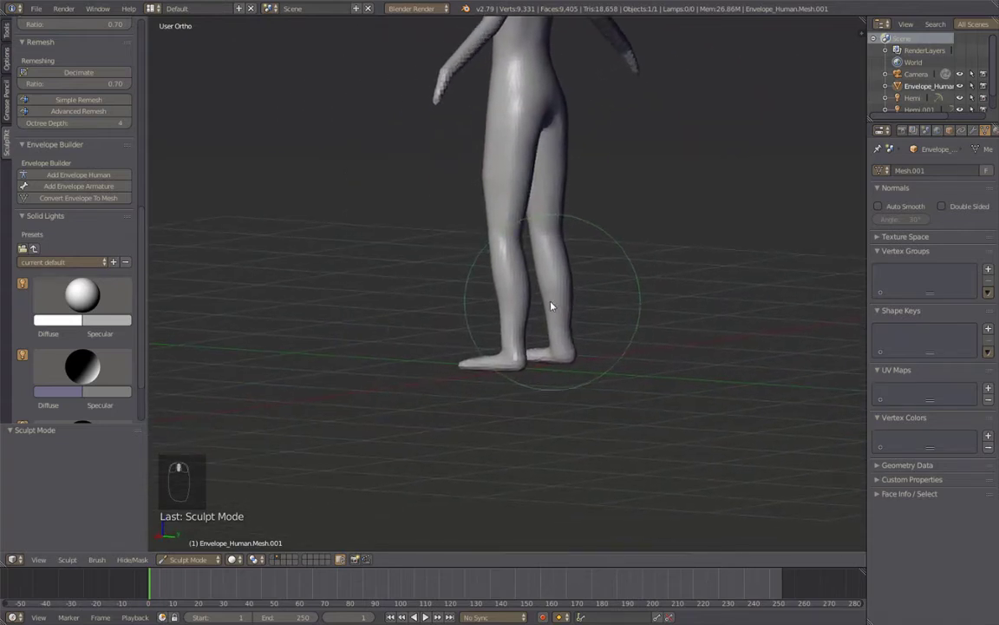
key(KP_3)
key(f)
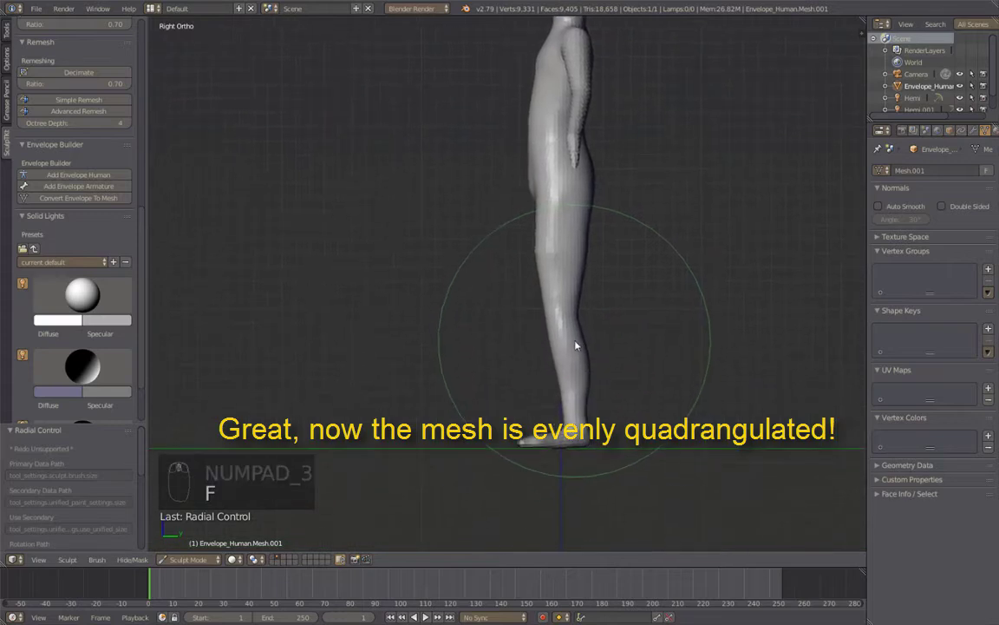
middle_click(606, 333)
drag(595, 334, 584, 350)
Pick a brush and start shaping the calf profile of the leg in side view
key(ctrl+z)
middle_click(583, 350)
click(667, 247)
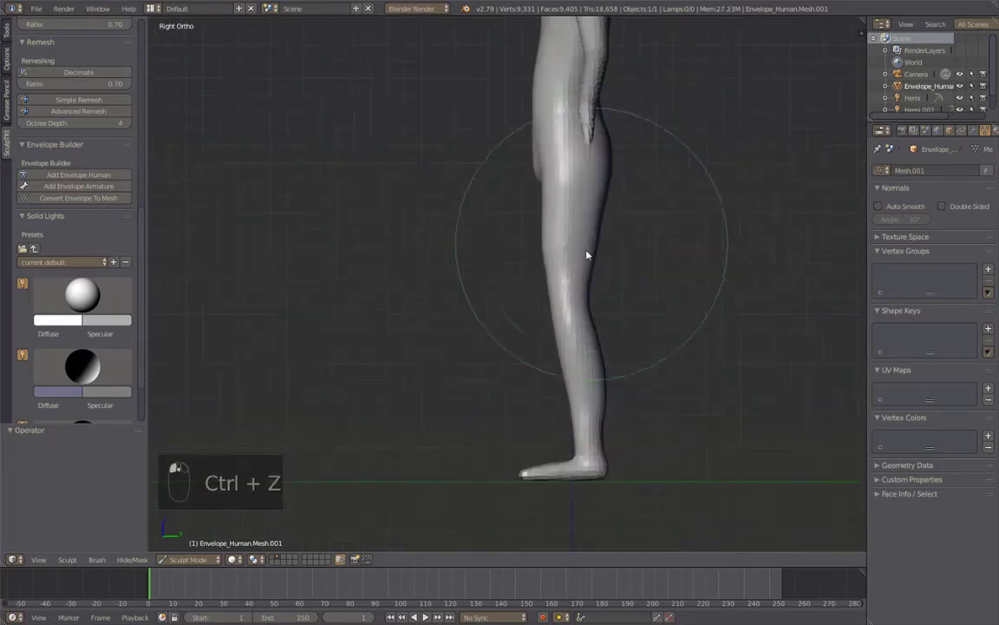
click(566, 267)
middle_click(626, 216)
drag(621, 211, 642, 352)
key(KP_3)
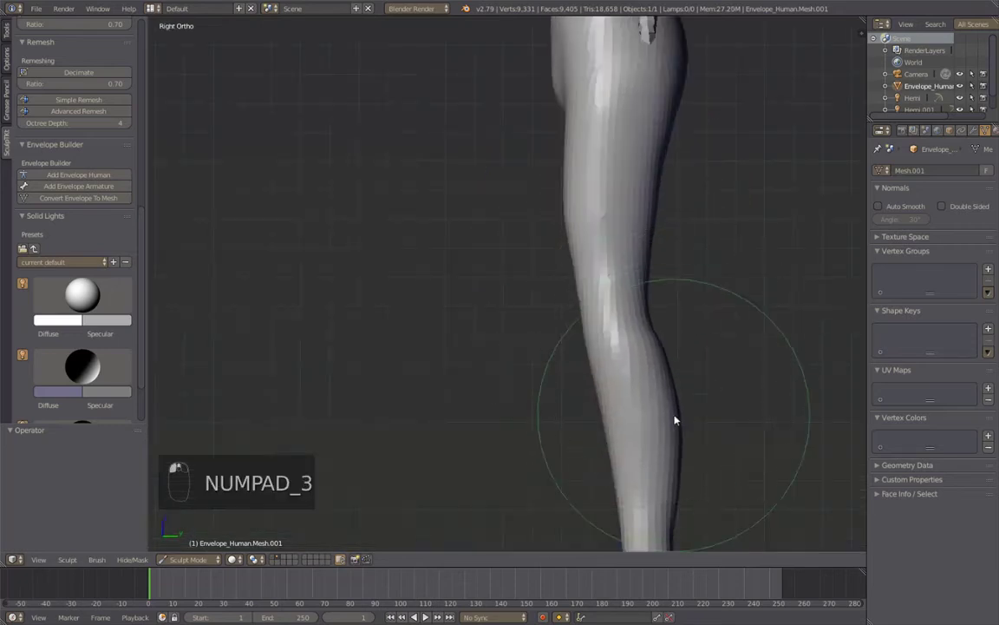
Sculpt more natural calves and knees into the leg profile
drag(675, 414, 674, 330)
drag(568, 305, 595, 286)
drag(657, 391, 497, 338)
drag(503, 322, 590, 272)
drag(590, 272, 571, 244)
drag(563, 273, 476, 342)
Switch to Inflate, mask the legs above the feet, and zoom in on the blocky foot
key(i)
middle_click(454, 337)
drag(491, 332, 421, 327)
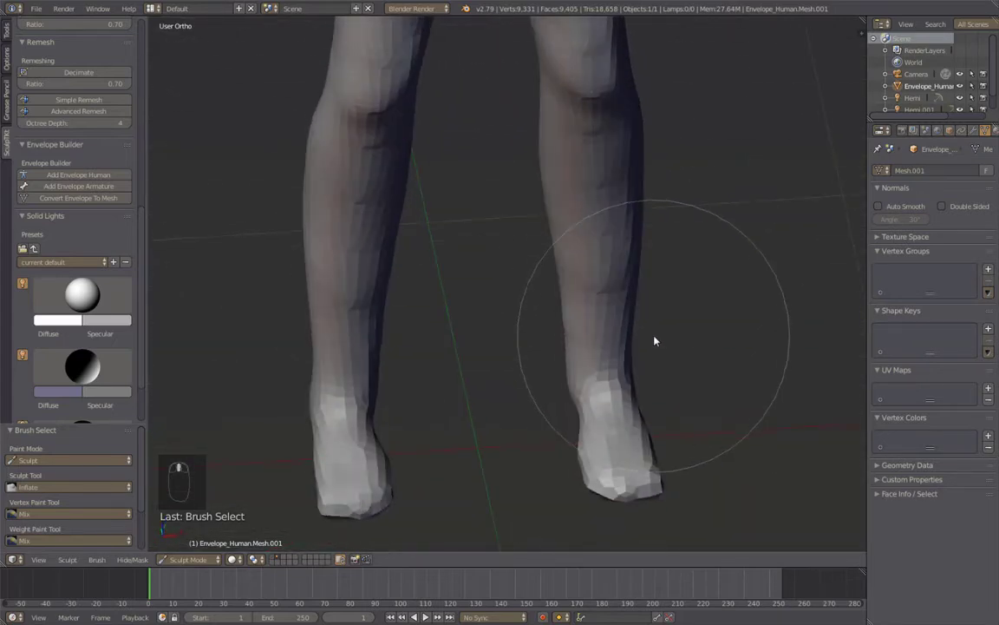
middle_click(539, 450)
middle_click(655, 339)
drag(709, 335, 684, 222)
With a resized Grab brush, pull the blocky leg end out into a proper foot
key(alt+w)
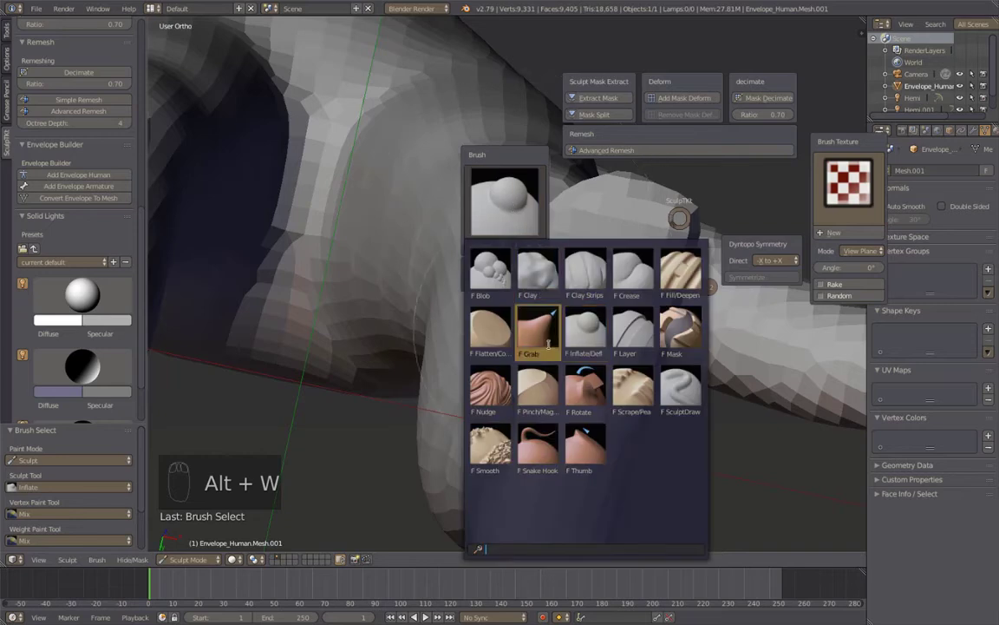
key(f)
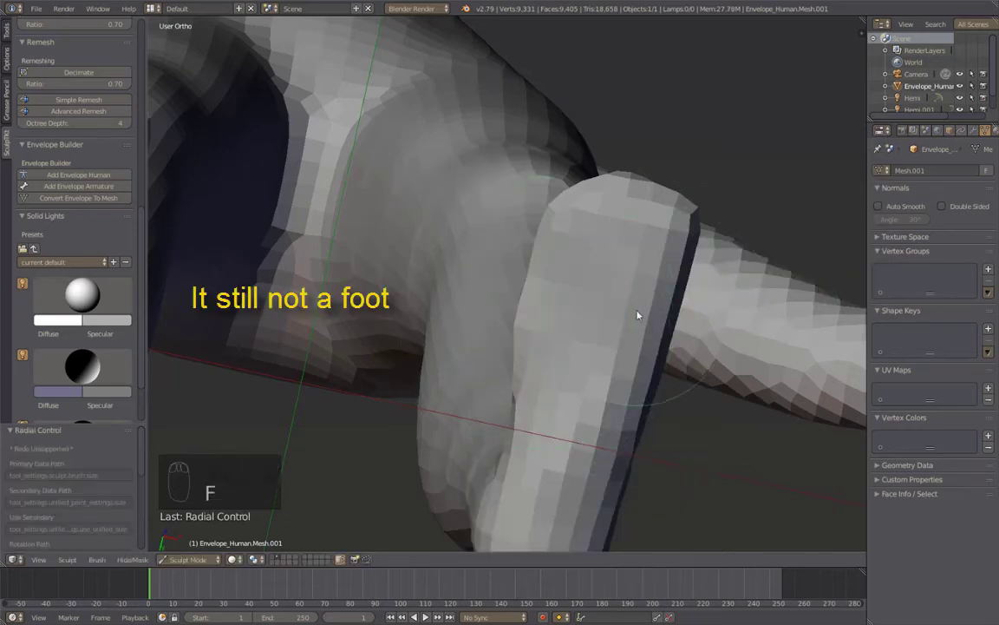
drag(695, 221, 808, 494)
drag(807, 494, 509, 297)
drag(509, 297, 776, 225)
drag(776, 225, 216, 454)
drag(548, 419, 465, 268)
Refine the foot shape further, then enlarge the Grab brush to round out the hips
key(alt+w)
key(f)
drag(681, 347, 574, 293)
drag(563, 292, 547, 316)
drag(547, 316, 399, 307)
key(g)
key(f)
drag(399, 308, 573, 334)
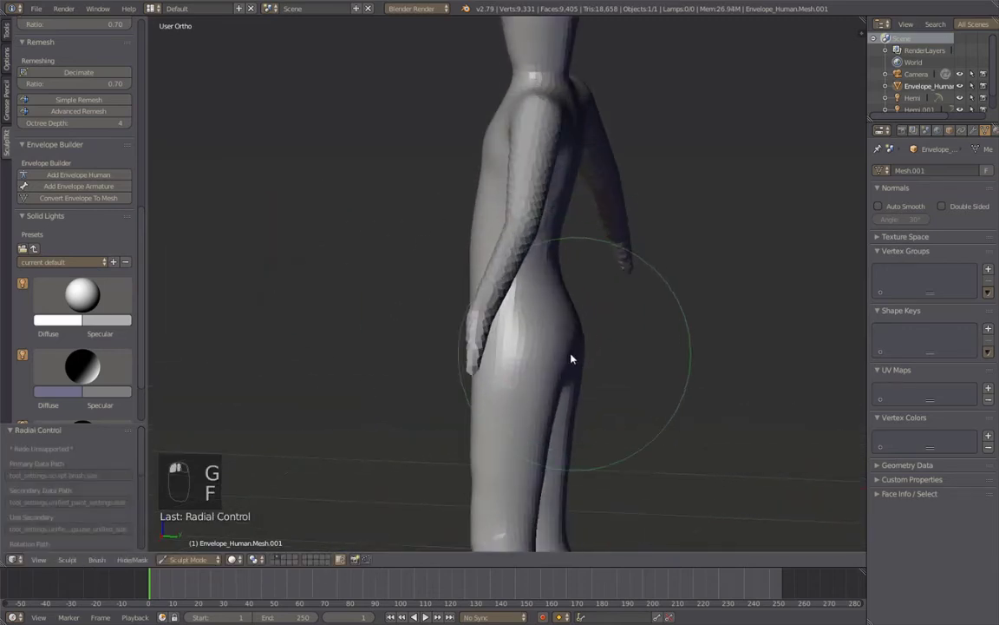
Sculpt the hips and torso contour from side and front orthographic views
drag(578, 329, 654, 418)
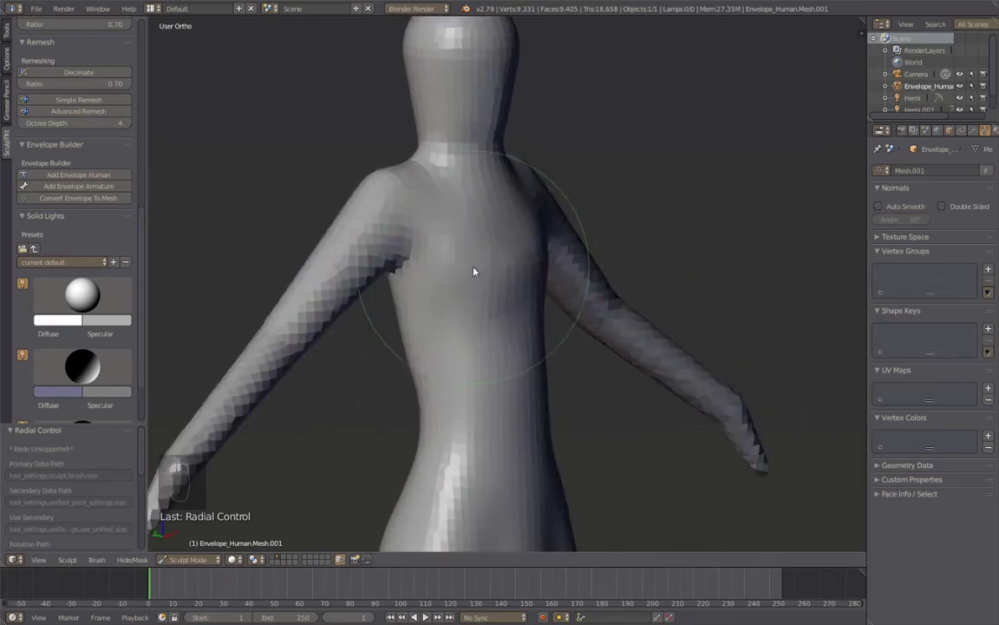
drag(389, 278, 488, 278)
key(ctrl+z)
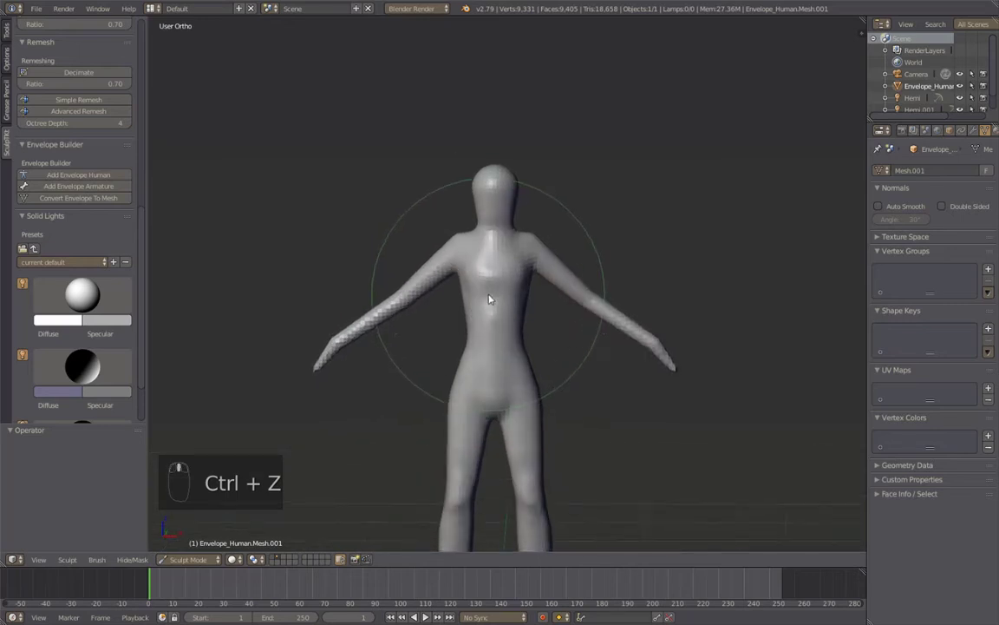
key(KP_1)
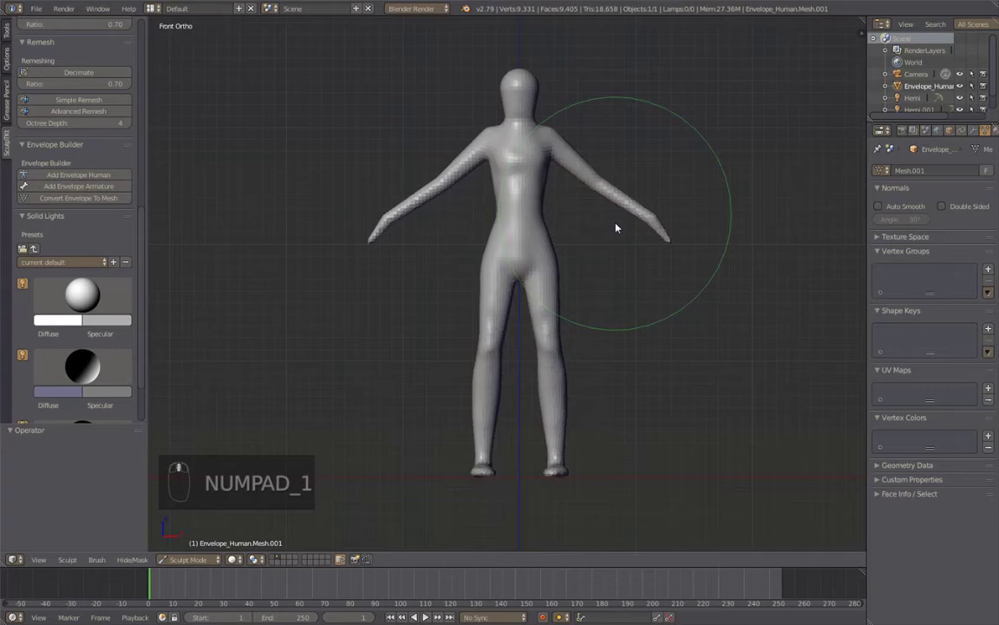
drag(595, 276, 507, 291)
drag(577, 289, 609, 236)
drag(610, 236, 454, 202)
Draw a lasso mask around the head from the side view to separate it from the body
key(KP_3)
drag(503, 227, 570, 264)
drag(570, 264, 676, 257)
Invert the mask so only the head is free and inspect the neck gap from the side
key(ctrl+i)
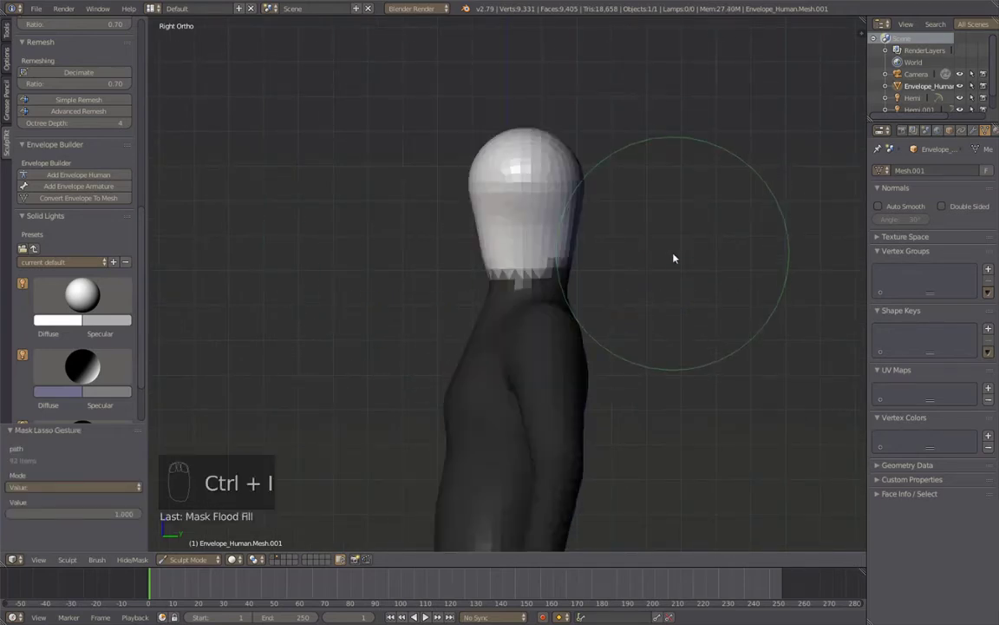
drag(499, 262, 551, 240)
key(ctrl+z)
key(ctrl+z)
middle_click(552, 242)
key(alt+m)
drag(588, 252, 648, 265)
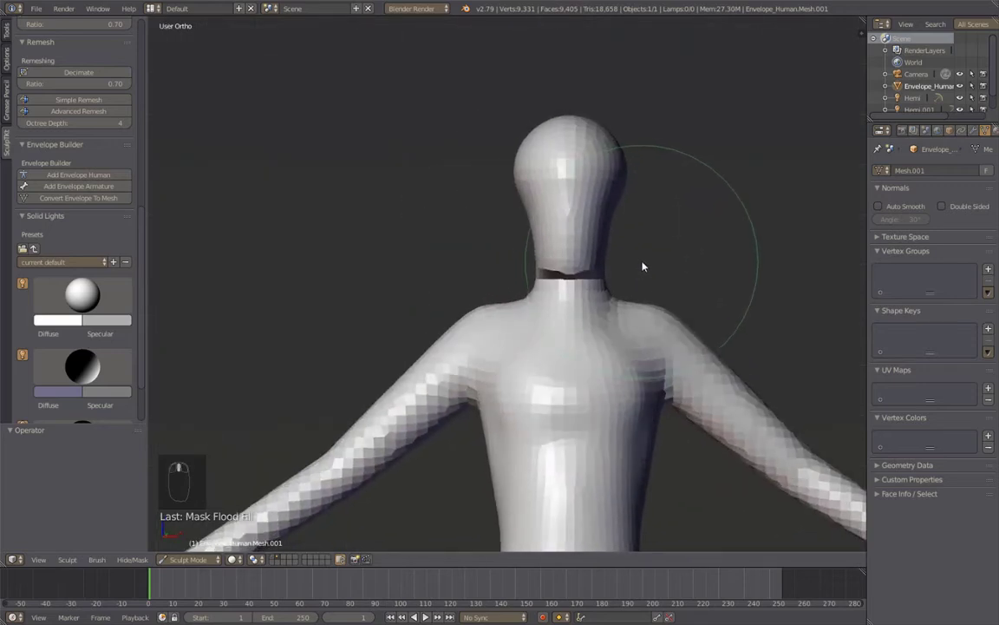
middle_click(639, 266)
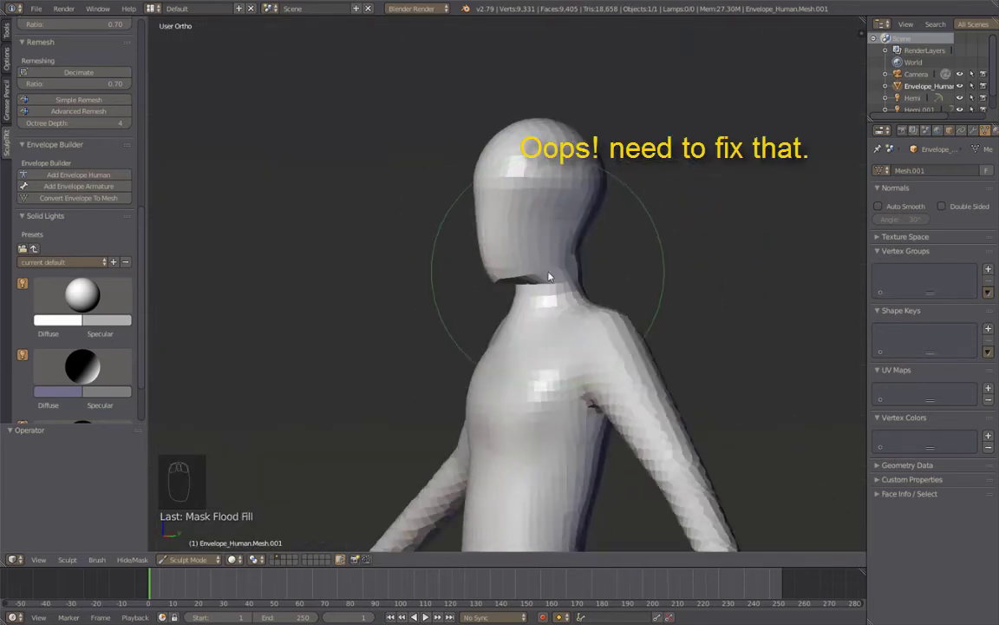
Pull the head down toward the neck and inflate the neck to fill the gap
drag(547, 277, 533, 215)
key(i)
drag(533, 215, 603, 252)
key(KP_1)
key(KP_3)
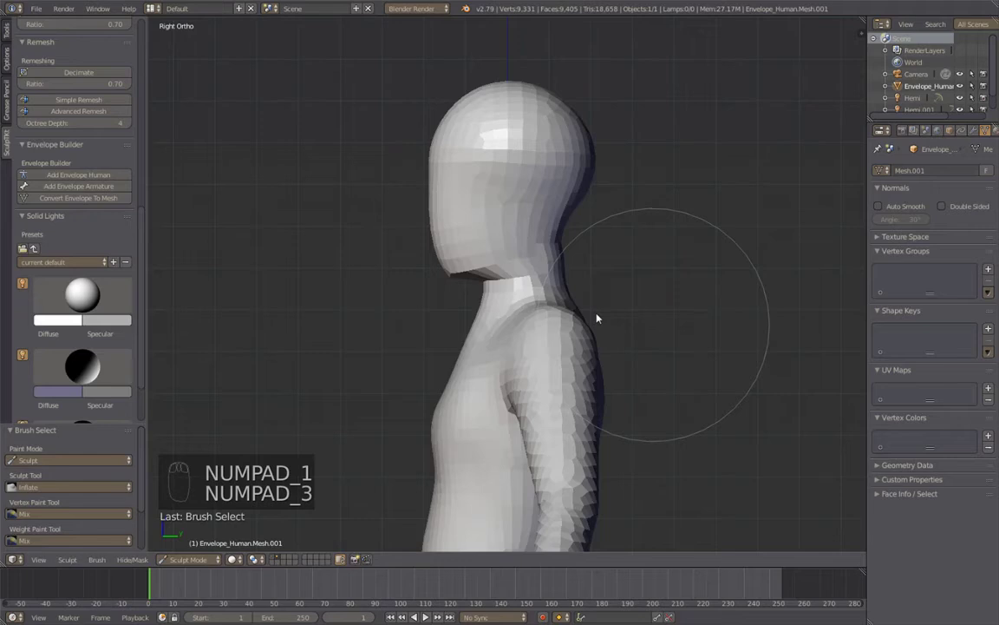
drag(559, 270, 608, 291)
Re-invert the mask, bulge the neck up under the head and switch to the Grab brush
key(ctrl+i)
key(KP_1)
drag(534, 241, 509, 176)
key(g)
middle_click(521, 175)
middle_click(508, 176)
Grab the head base down onto the neck and clear the mask to blend the join
drag(509, 177, 487, 291)
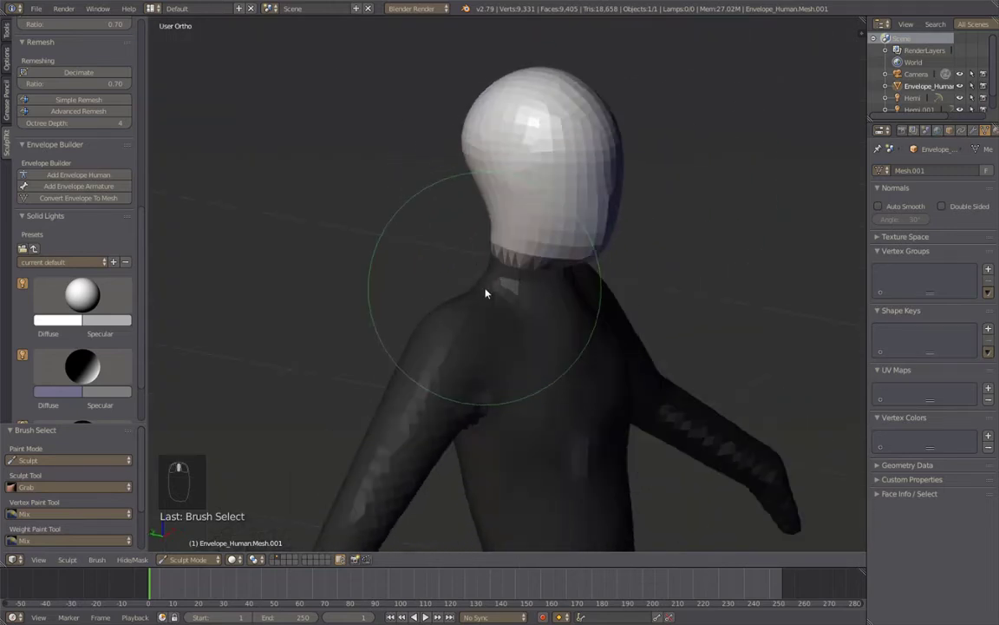
drag(324, 255, 466, 229)
key(alt+m)
drag(477, 254, 3, 118)
drag(4, 118, 90, 77)
drag(90, 78, 69, 260)
drag(51, 224, 409, 254)
drag(409, 254, 476, 258)
Reshape the neck and shoulders from the side view and orbit to check the join
key(KP_3)
drag(477, 259, 469, 376)
drag(579, 313, 541, 335)
click(416, 377)
middle_click(363, 369)
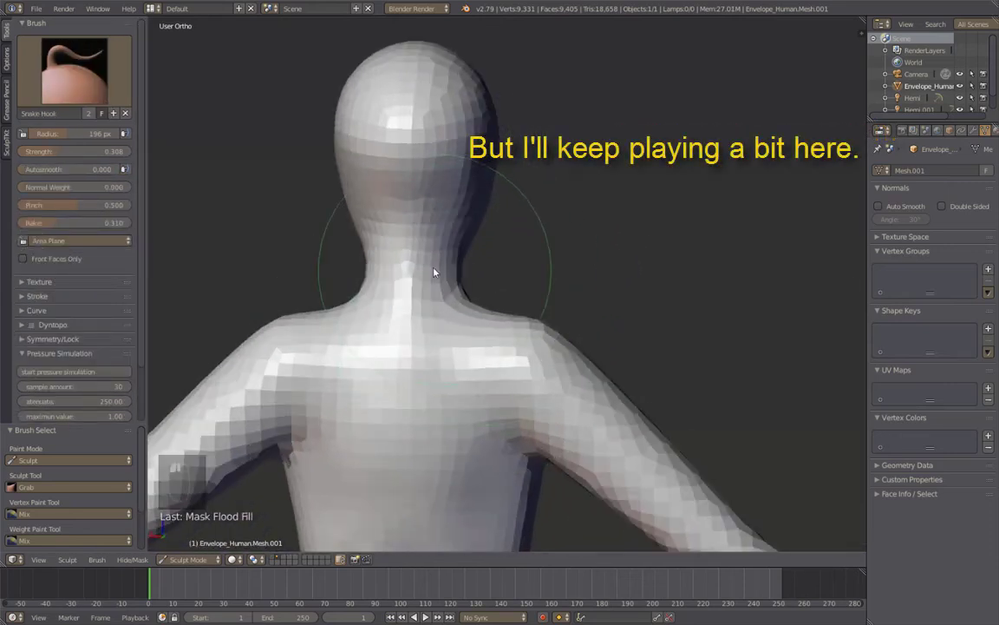
Reshape the shoulders and neck, then thicken the raised arm with Inflate from orbited views
drag(479, 344, 574, 377)
drag(574, 377, 558, 273)
key(i)
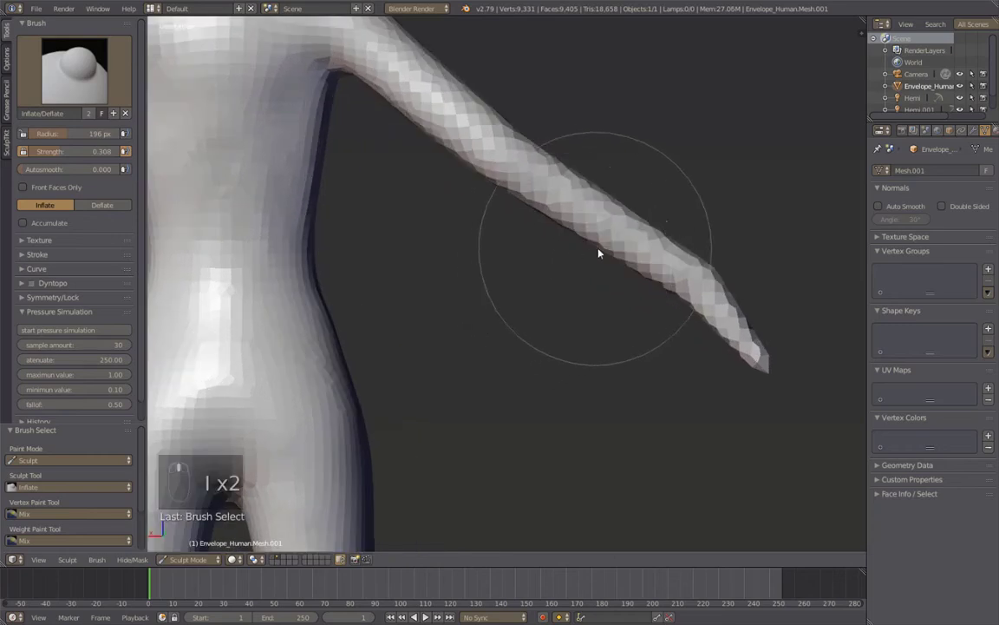
key(i)
drag(565, 203, 610, 289)
middle_click(523, 321)
drag(423, 145, 513, 245)
middle_click(513, 246)
middle_click(688, 314)
Grab the upper back, round out the shoulder and pull the torso contour into a fuller shape
click(617, 311)
key(f)
drag(547, 290, 541, 255)
middle_click(542, 254)
key(g)
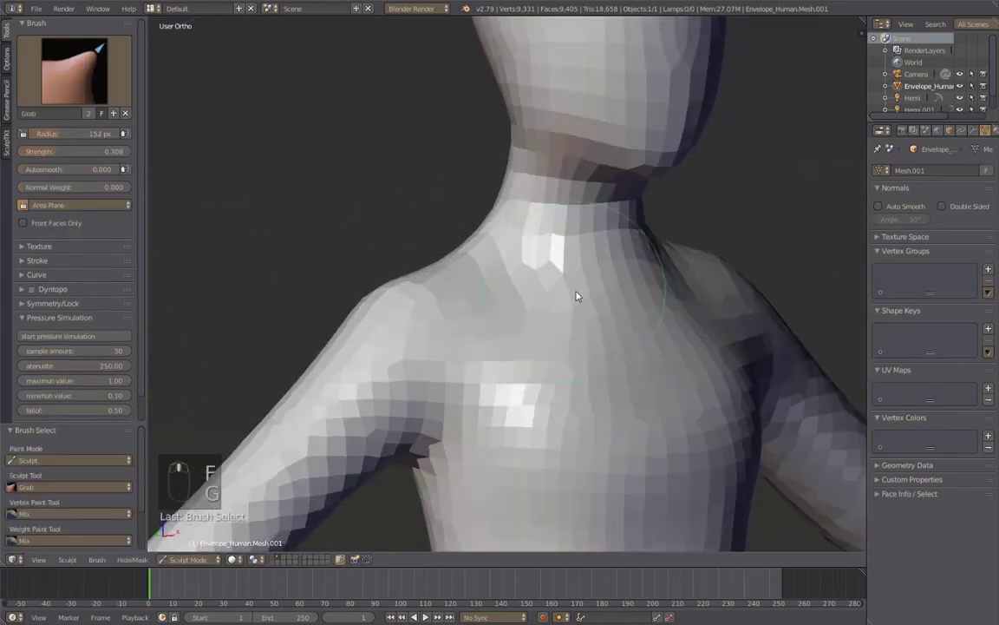
drag(582, 224, 498, 212)
middle_click(499, 213)
drag(547, 449, 594, 277)
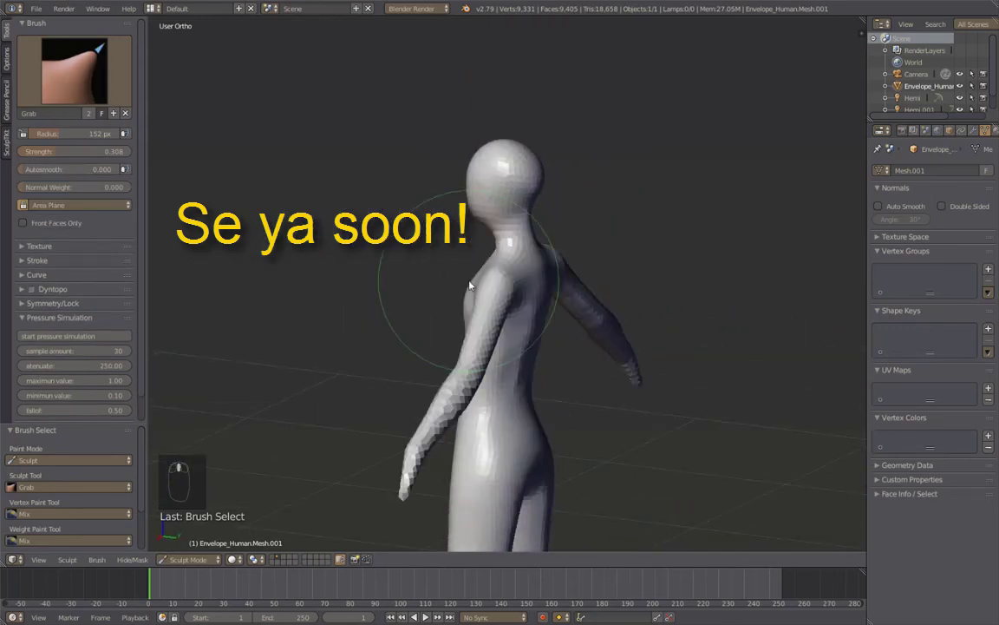
middle_click(559, 286)
drag(577, 449, 721, 334)
middle_click(721, 334)
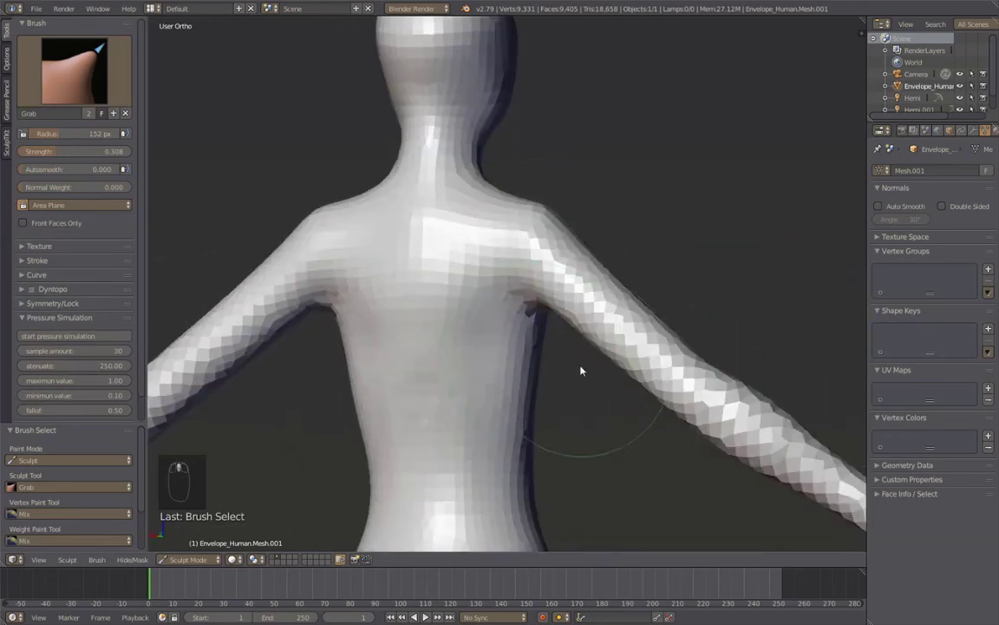
Resize the brush, reshape the shoulders and back, and switch to Clay Strips
key(1)
key(2)
key(f)
drag(514, 290, 19, 70)
key(3)
middle_click(254, 462)
Build up the middle and lower back with a smaller Clay Strips brush
key(f)
drag(564, 316, 478, 188)
drag(478, 189, 583, 314)
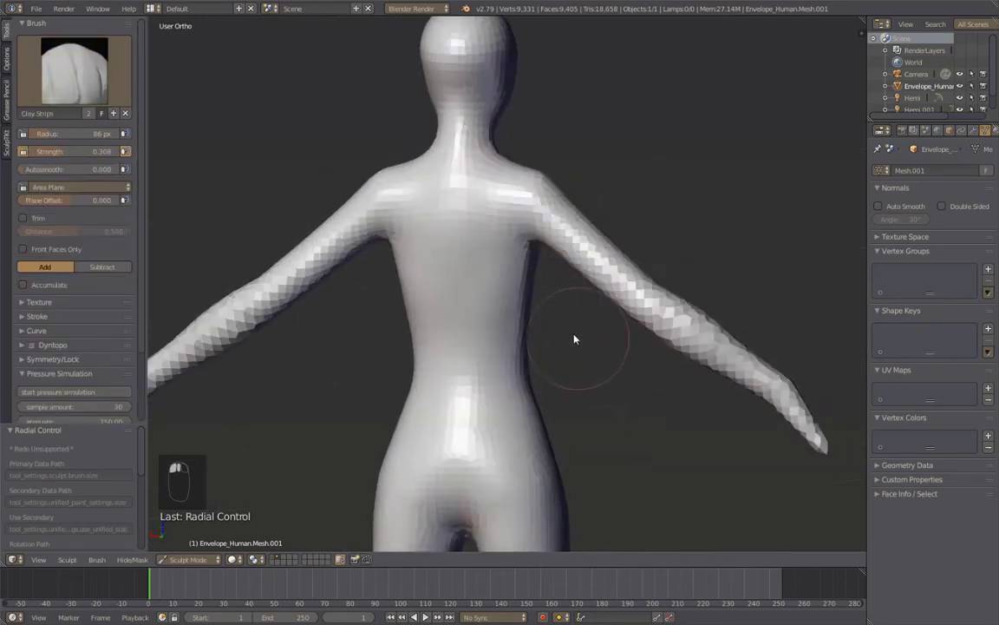
click(463, 302)
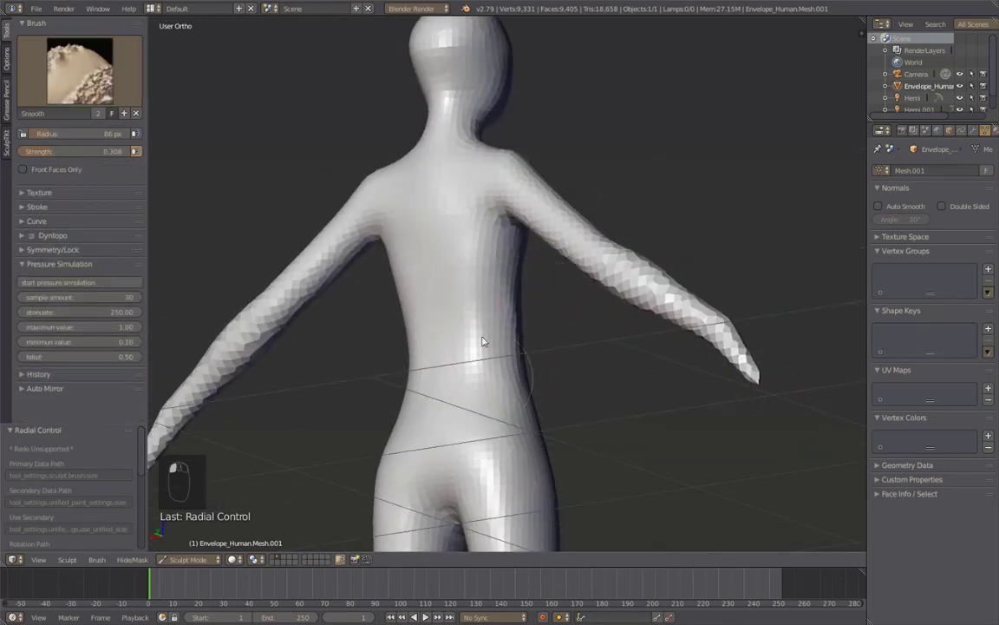
Smooth the back and torso surface with several Smooth brush strokes
drag(529, 413, 533, 368)
drag(528, 368, 485, 238)
drag(485, 238, 614, 332)
drag(614, 332, 475, 204)
Apply the Advanced Remesh to a 35,383-vertex mesh and return to Sculpt mode
key(alt+w)
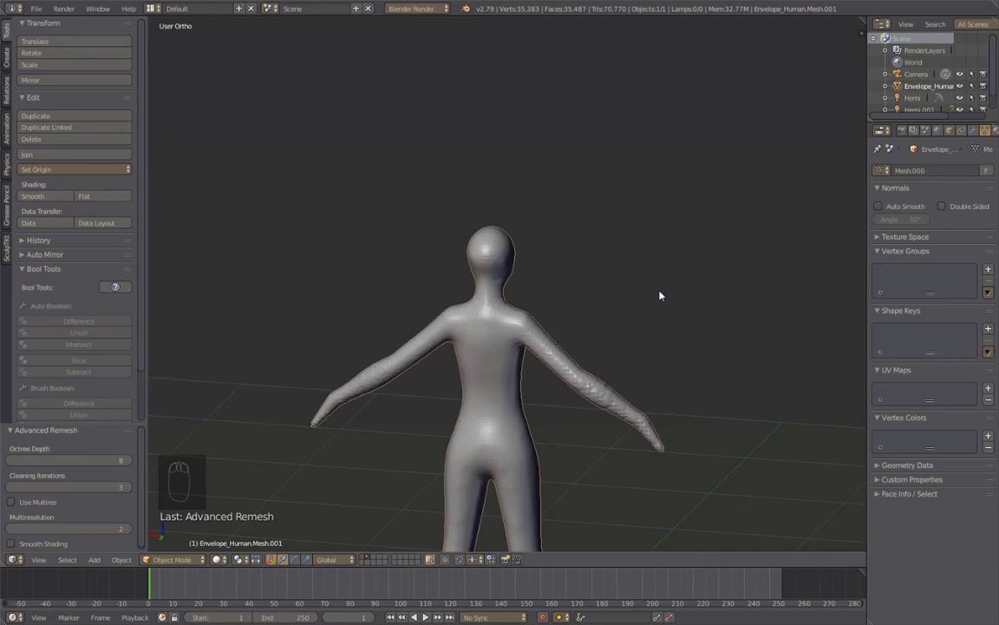
drag(663, 295, 465, 209)
key(alt+w)
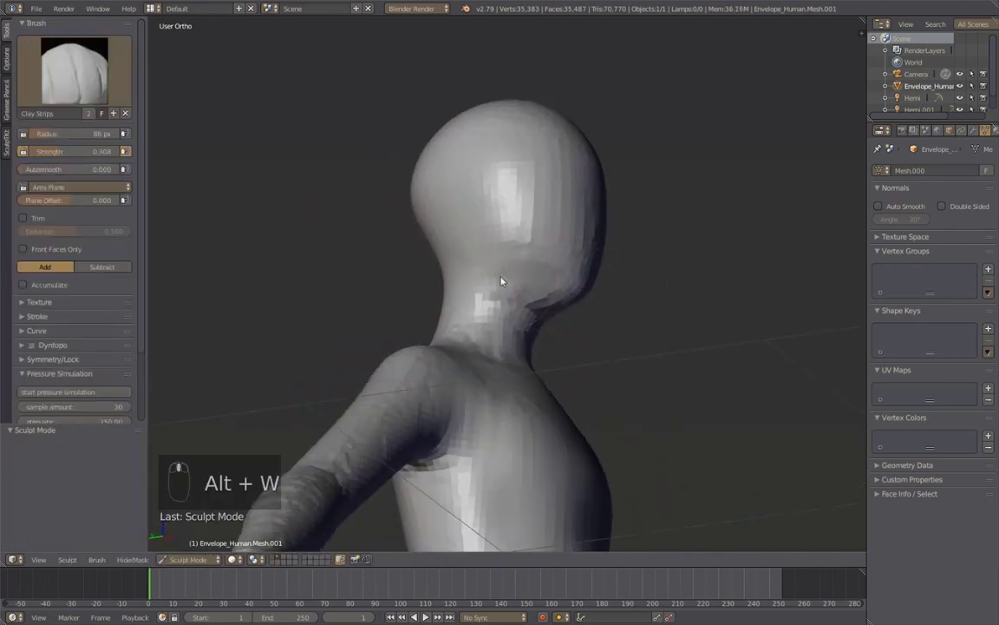
Reshape the neck and jaw under the head, then enlarge the Grab brush
drag(495, 233, 550, 304)
key(2)
drag(588, 307, 625, 357)
middle_click(625, 357)
key(f)
key(g)
Pull the head into a smooth oval and orbit to review it from several angles
drag(596, 315, 517, 307)
drag(672, 311, 584, 250)
drag(583, 250, 627, 292)
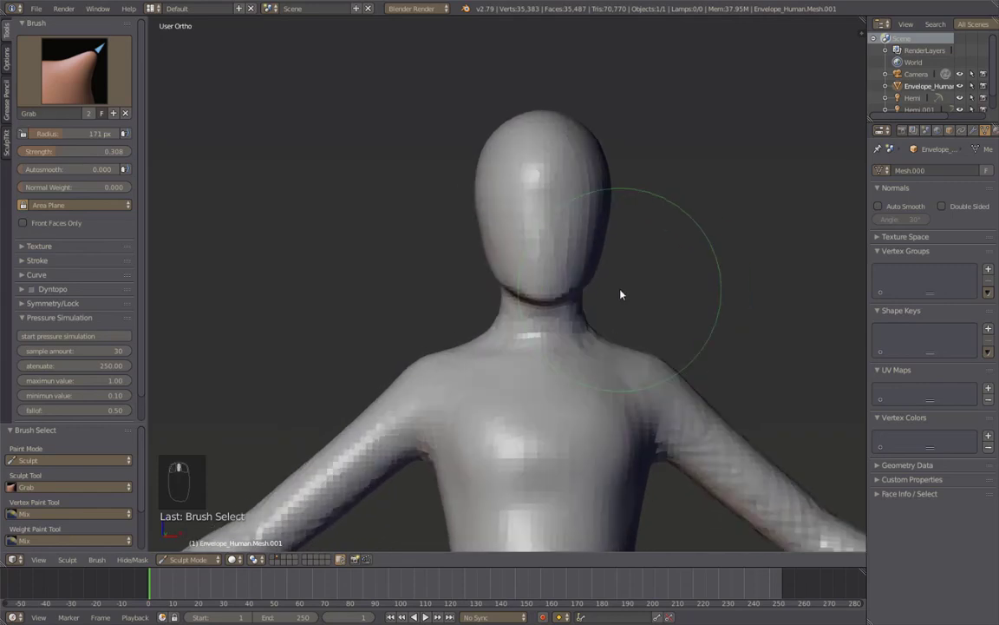
middle_click(753, 311)
middle_click(379, 272)
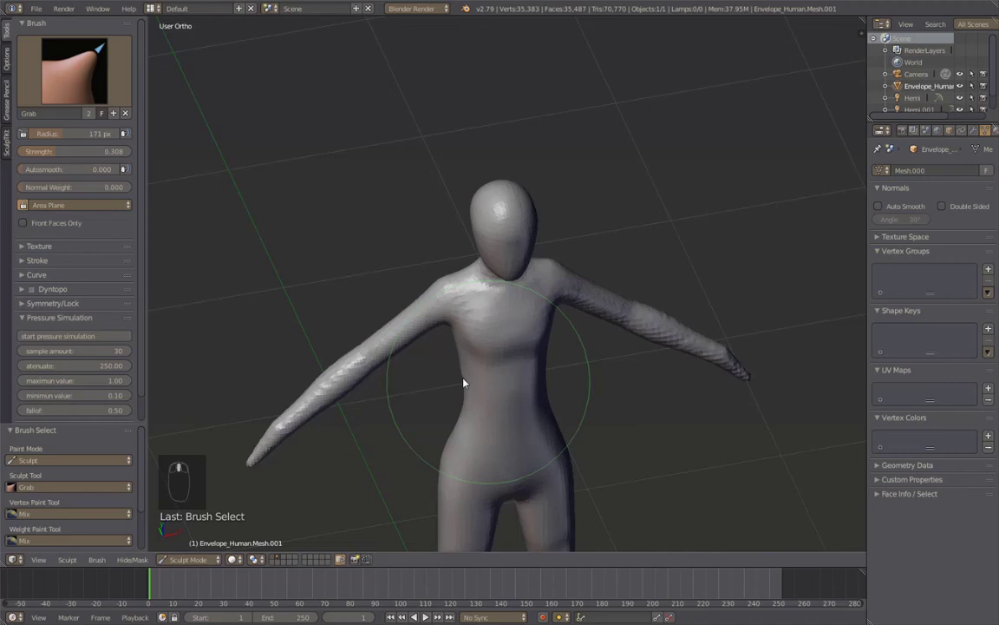
middle_click(600, 290)
Grab the shoulders and chest into fuller, more natural forms
key(2)
drag(601, 272, 692, 301)
drag(561, 324, 534, 227)
drag(703, 378, 640, 308)
Select the Clay brush with Front Faces Only and shrink its radius
key(f)
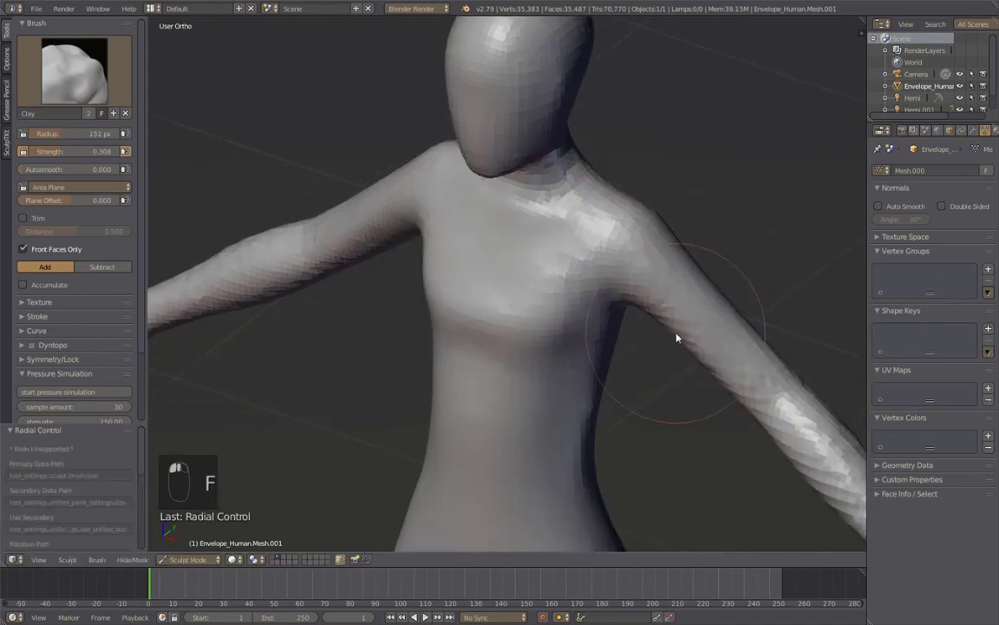
key(f)
click(662, 300)
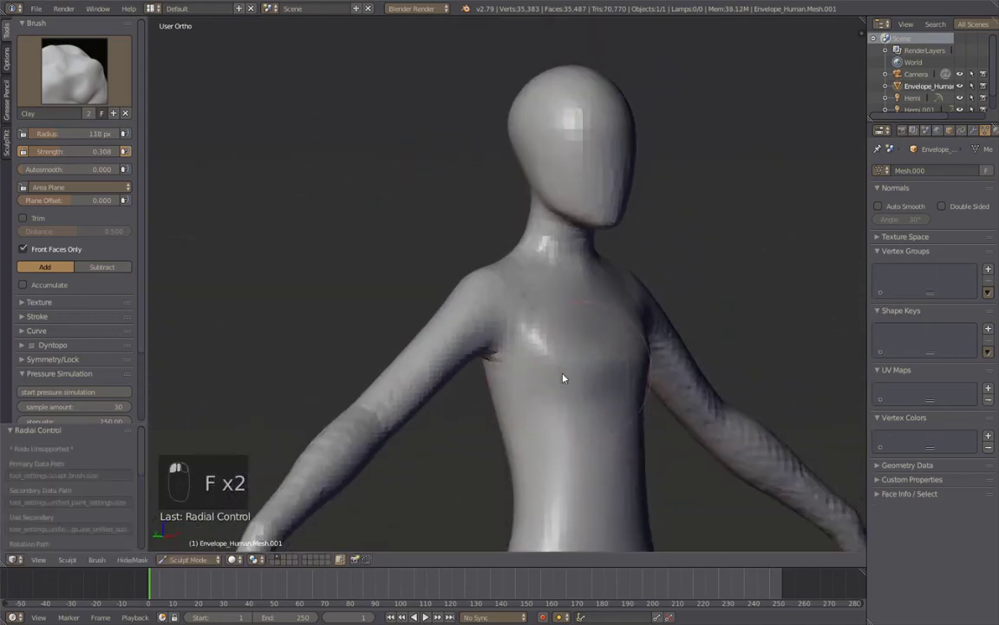
click(537, 393)
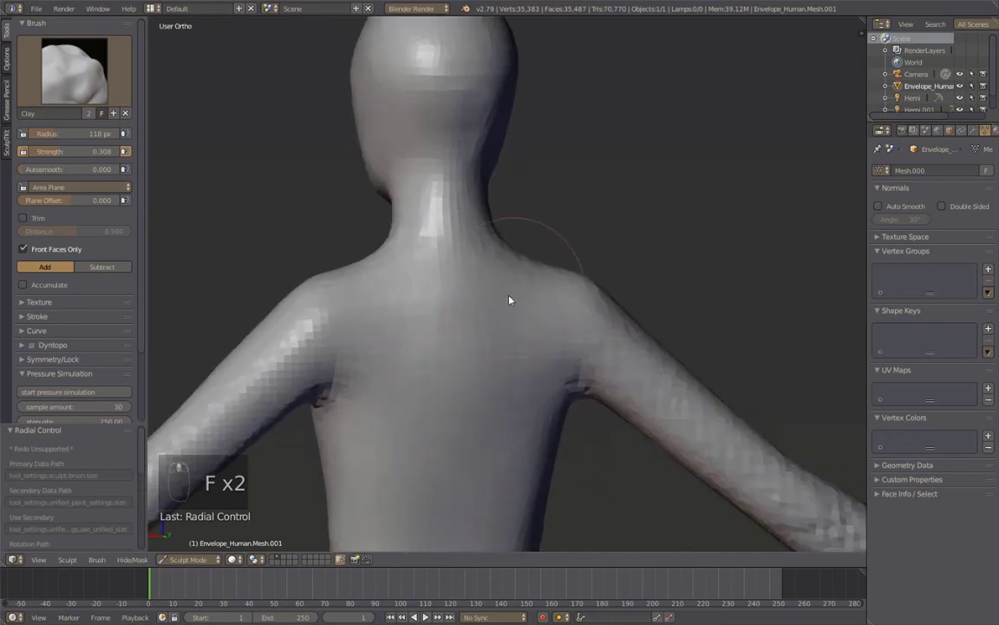
key(f)
Build up the chest and shoulders with Clay strokes and refine the body contours
drag(541, 205, 497, 272)
drag(496, 326, 711, 437)
drag(577, 316, 666, 214)
drag(711, 437, 574, 304)
drag(634, 368, 635, 285)
drag(635, 285, 440, 281)
drag(475, 283, 244, 188)
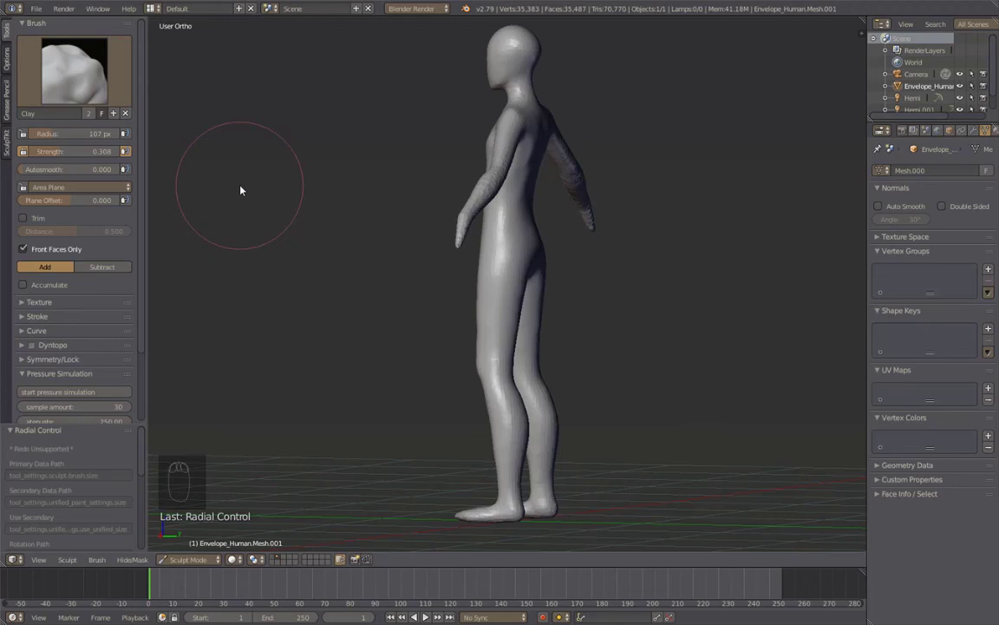